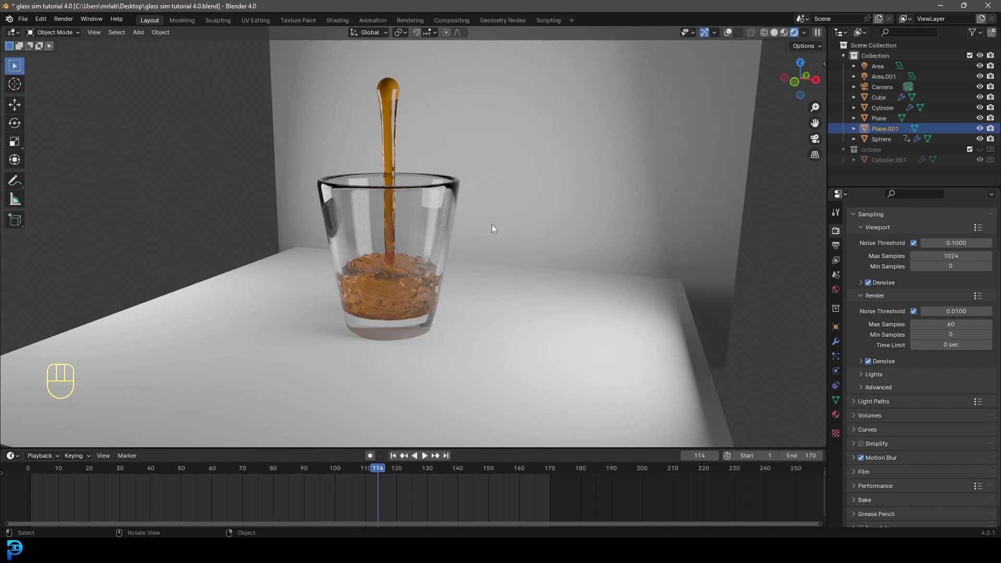
Review the glass in solid and wireframe shading and play the simulation from frame one
drag(378, 216, 428, 208)
key(z)
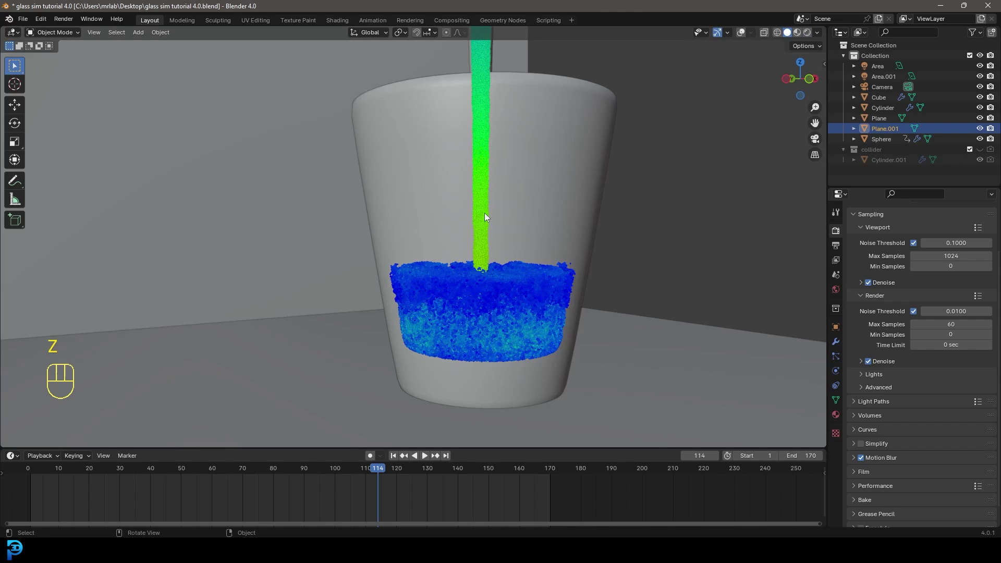
drag(484, 216, 481, 219)
key(z)
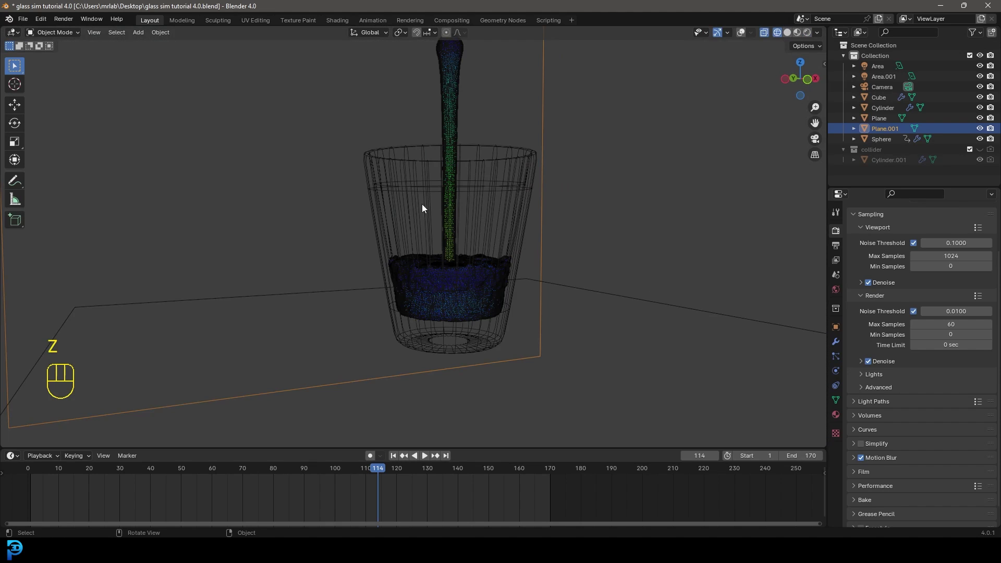
drag(484, 233, 465, 235)
key(shift+Left)
key(space)
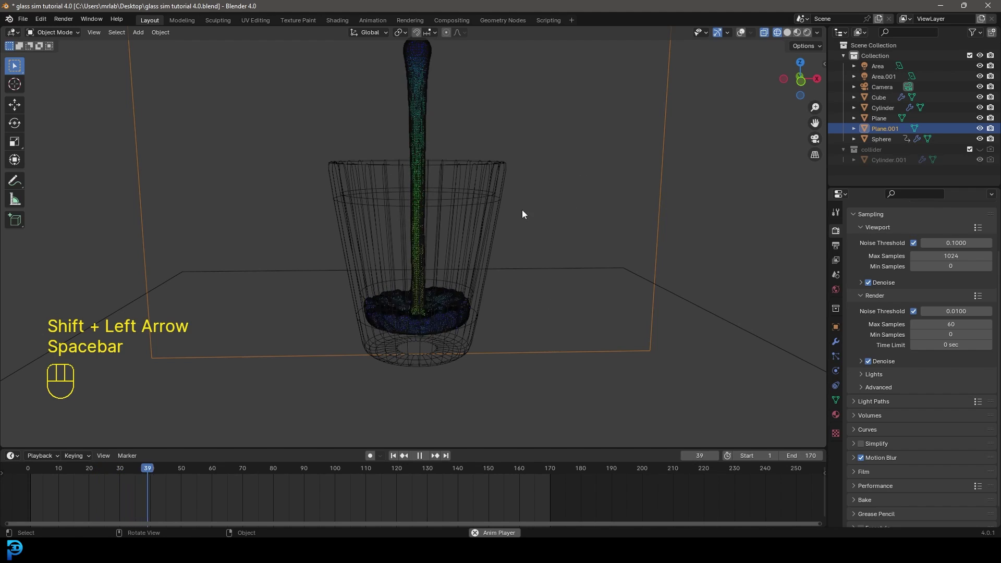
key(space)
Return to solid shading, orbit around the glass and replay the liquid pour
drag(535, 268, 504, 268)
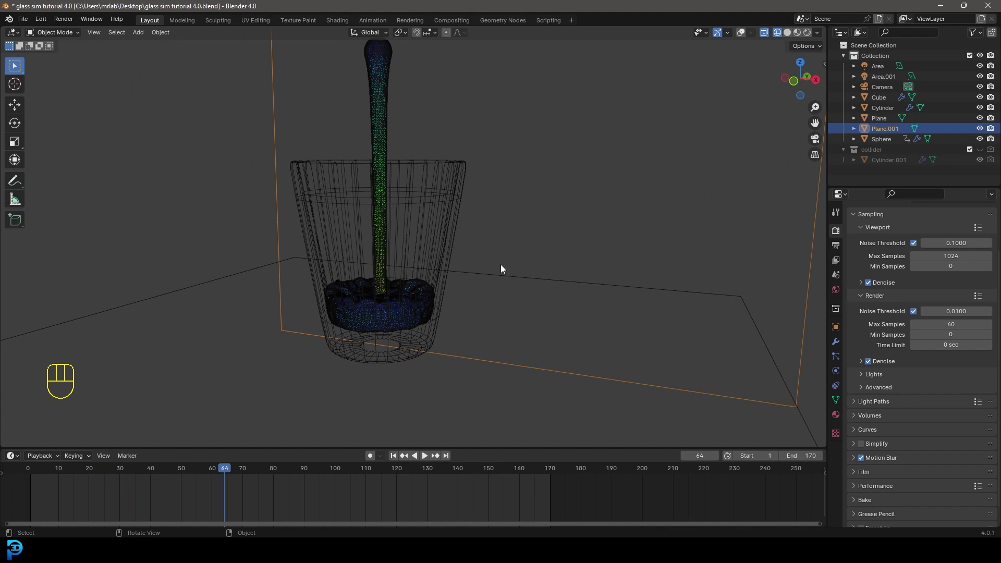
drag(367, 207, 387, 209)
key(z)
drag(462, 172, 430, 186)
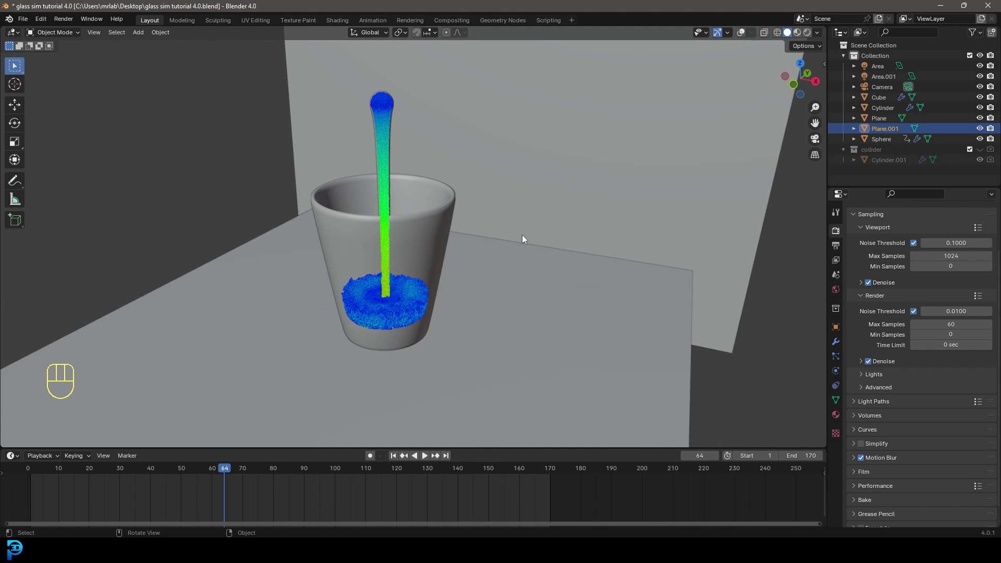
drag(439, 235, 465, 250)
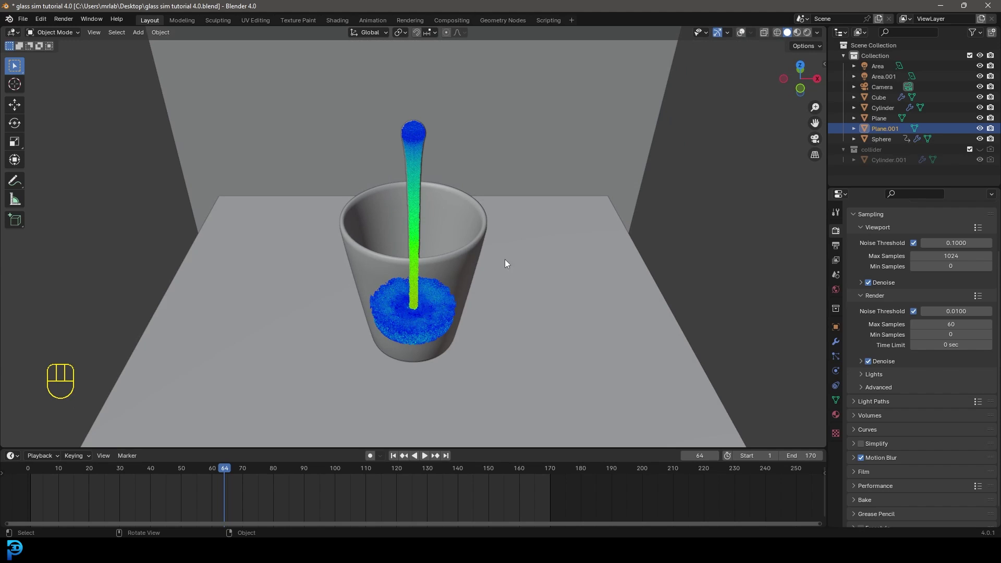
middle_click(483, 256)
key(shift+Left)
key(space)
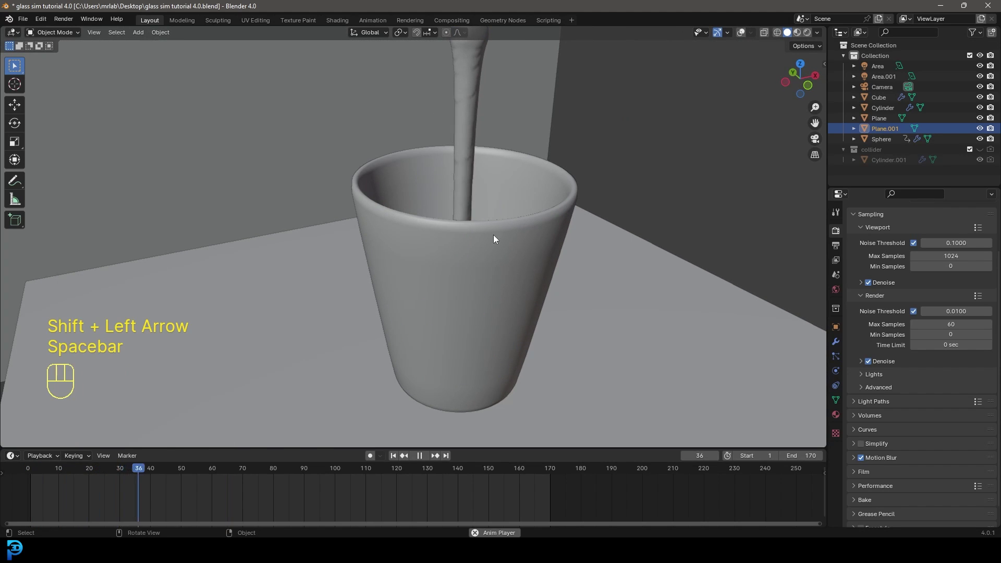
key(space)
Look down into the cup at the settled liquid, then start a new General file
drag(564, 229, 524, 256)
key(space)
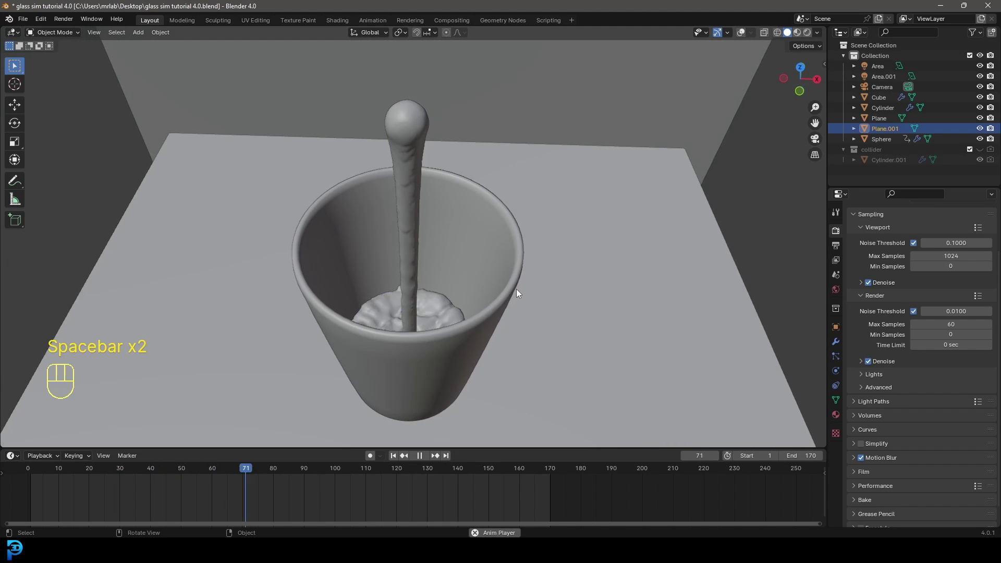
drag(518, 296, 522, 309)
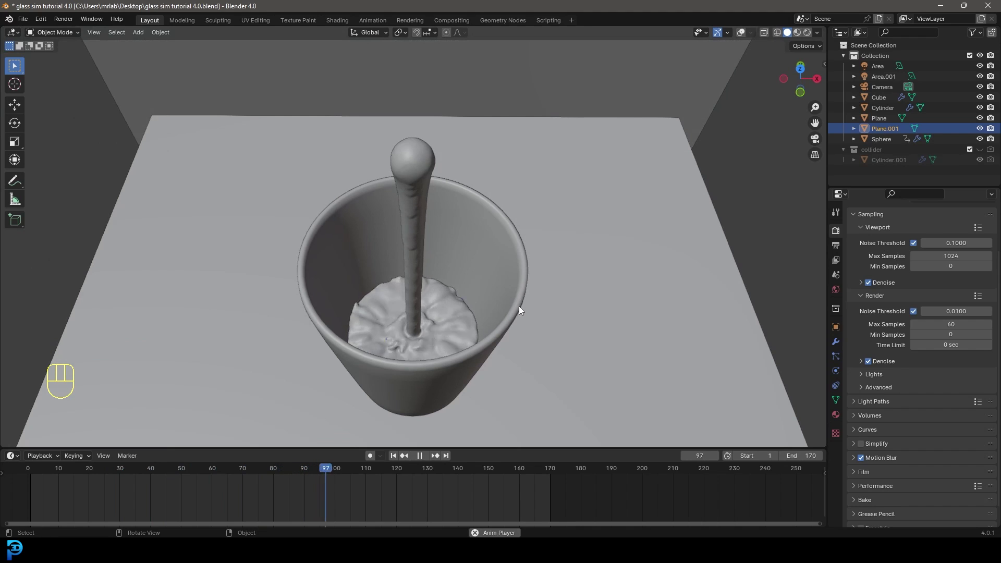
middle_click(514, 330)
key(space)
drag(486, 343, 464, 331)
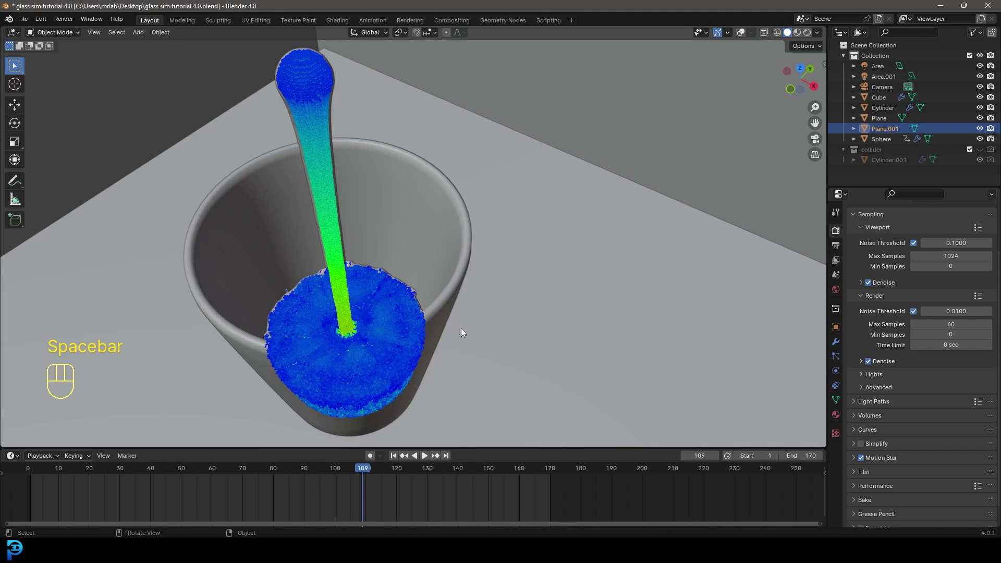
drag(446, 328, 463, 292)
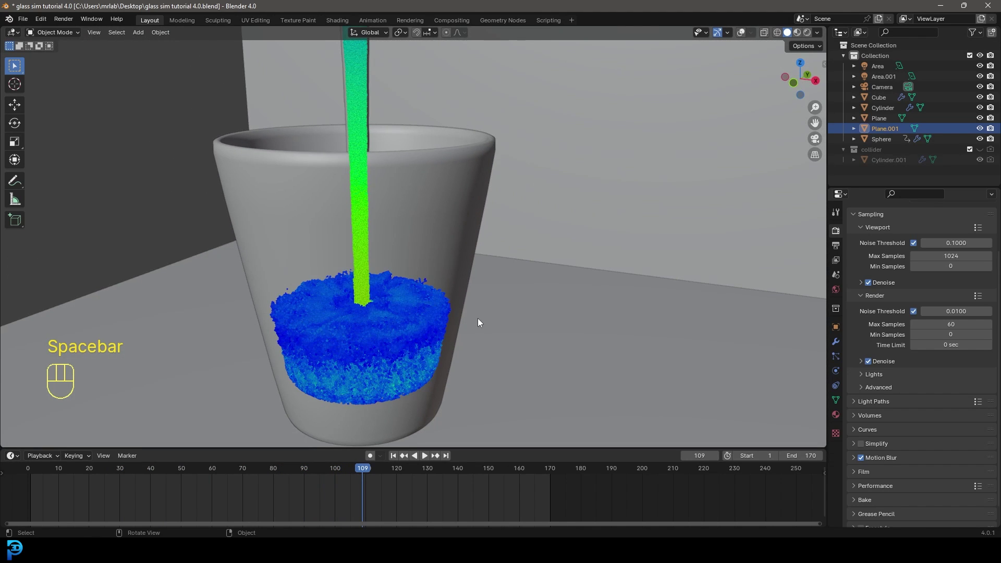
middle_click(485, 315)
drag(221, 269, 586, 54)
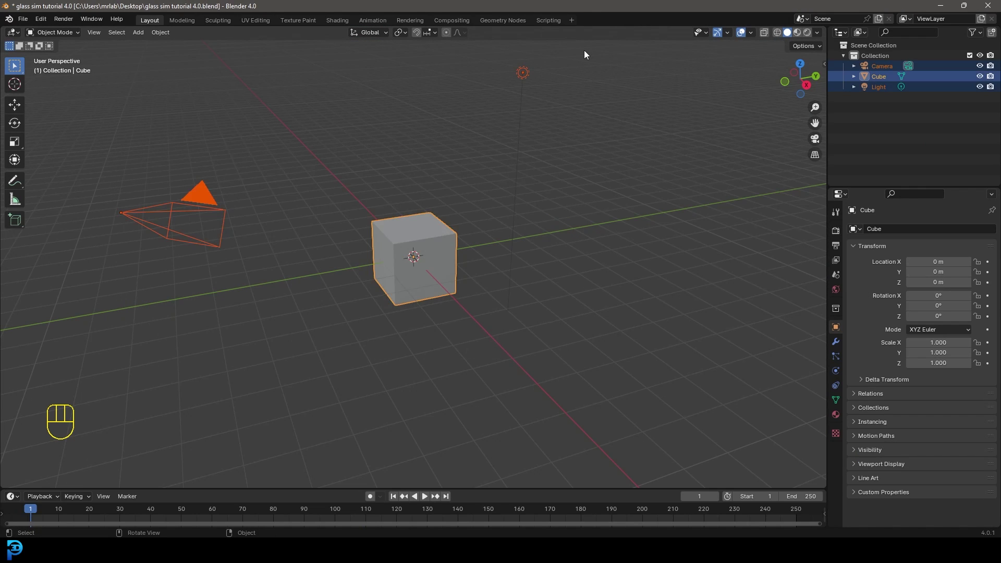
Delete the default objects, add a Cylinder and view it from the front
key(Delete)
middle_click(424, 228)
key(shift+a)
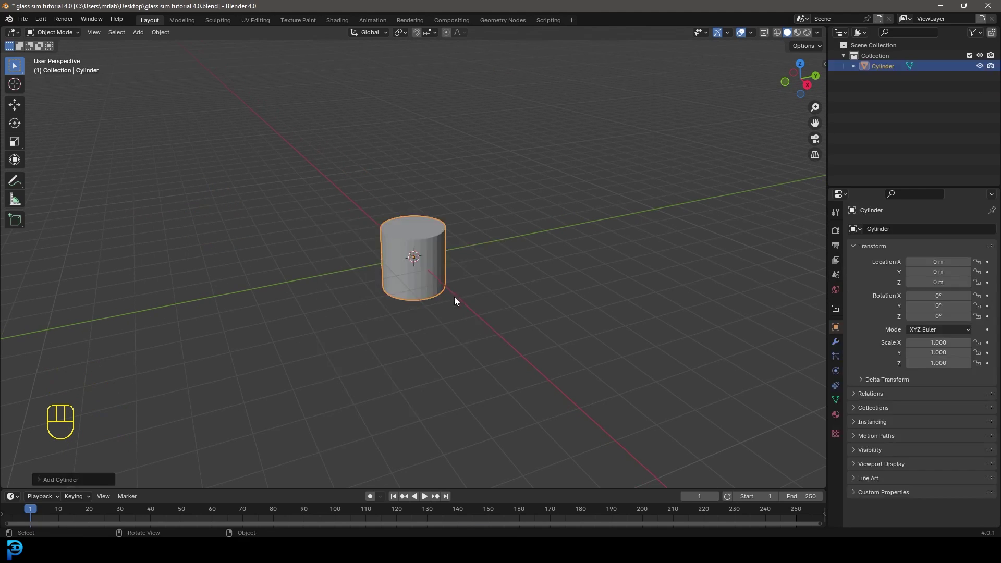
key(KP_1)
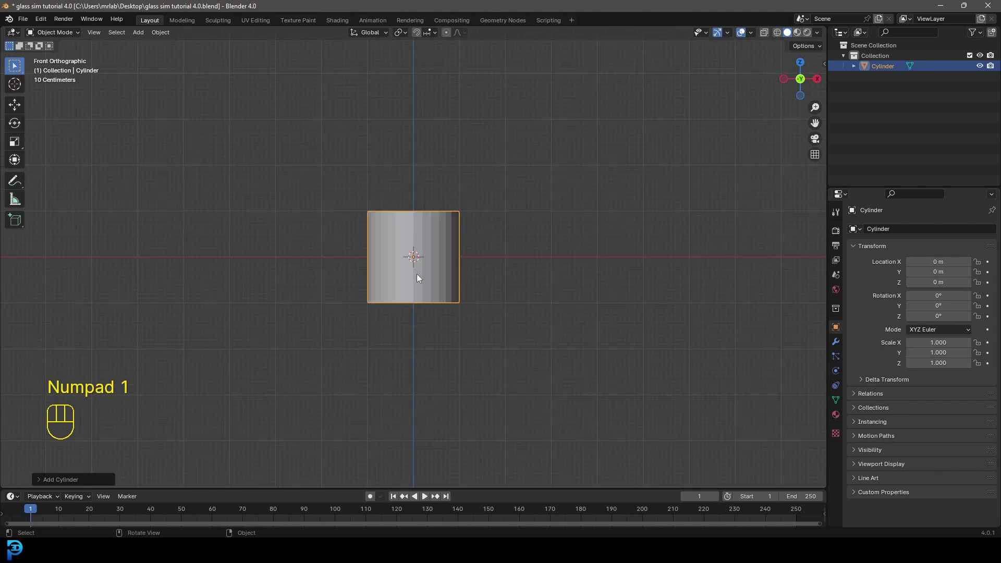
In Edit Mode raise the cylinder along Z so its base rests at the origin
key(Tab)
key(g)
key(g)
key(z)
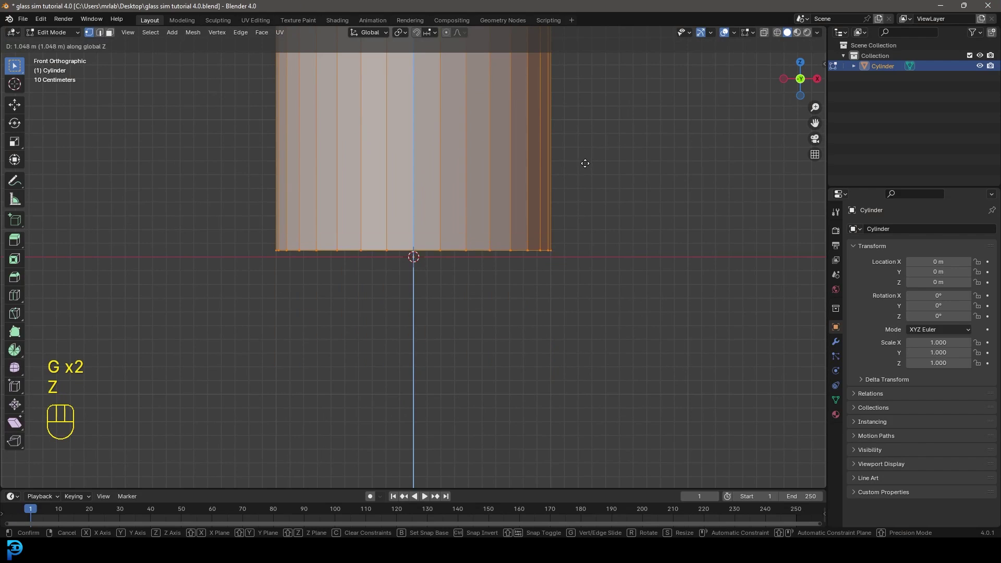
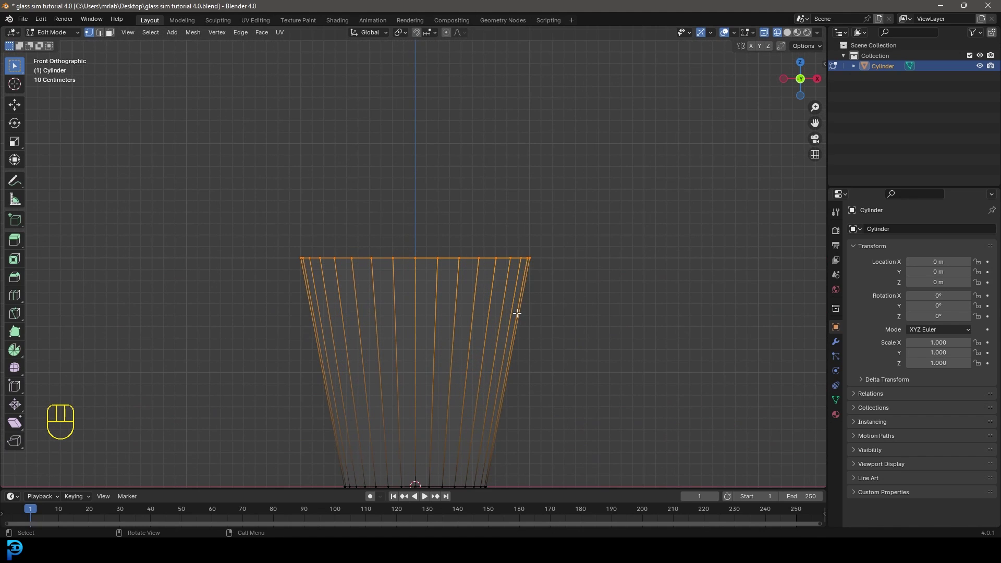
Extend the cup's top rim upward along Z and extrude it to form the rim
key(g)
key(z)
click(520, 286)
key(e)
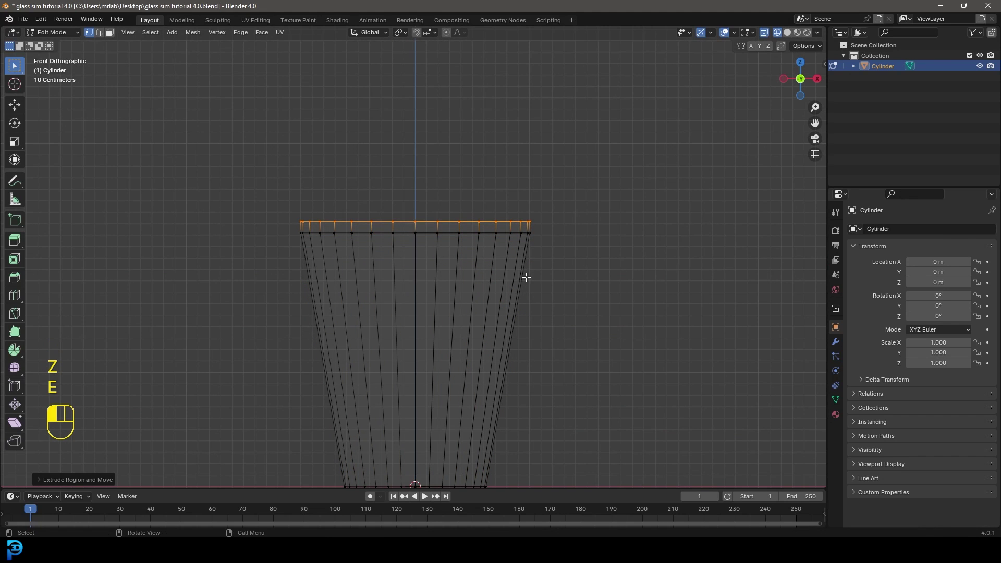
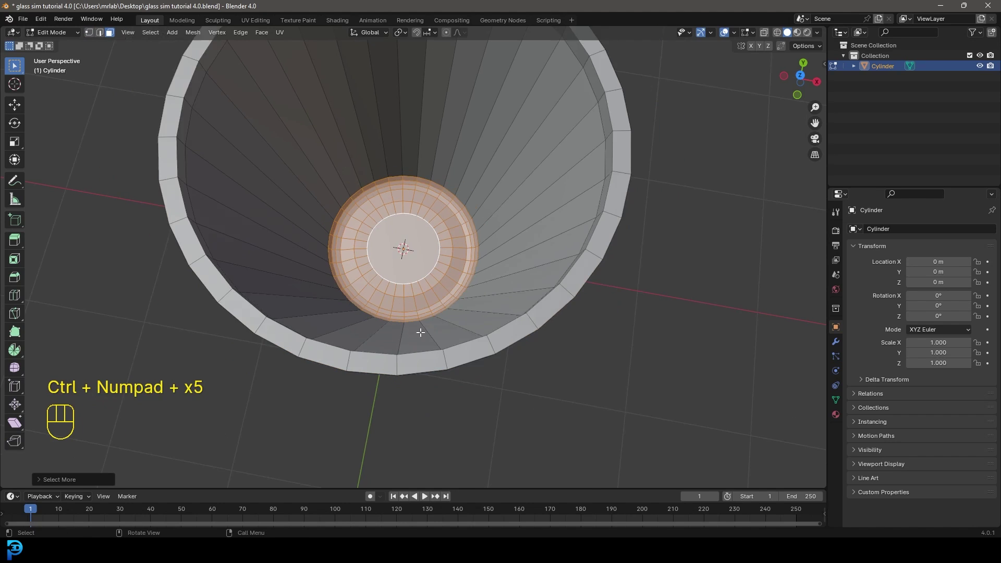
From the front view move the inner floor faces up along Z for a thick base
key(KP_1)
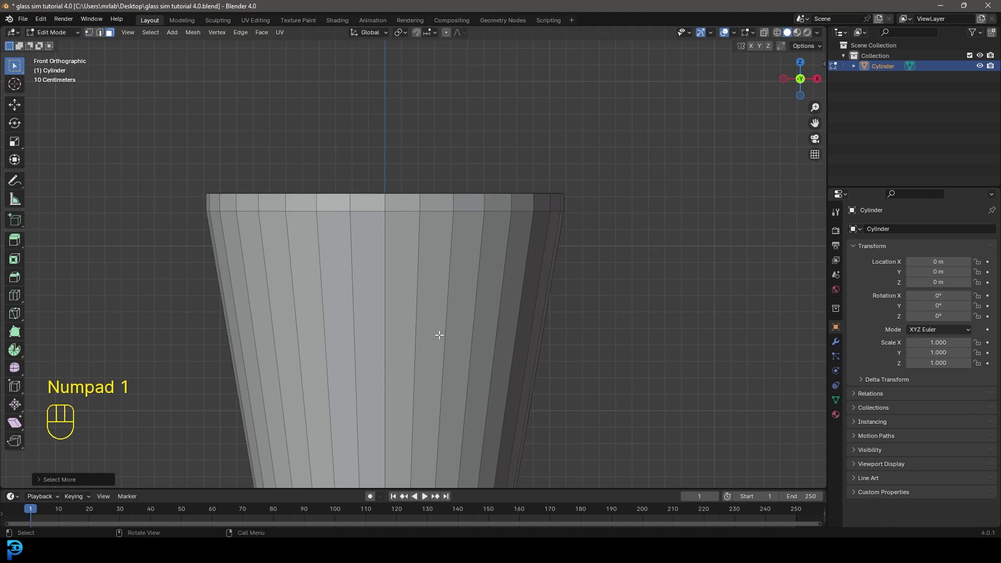
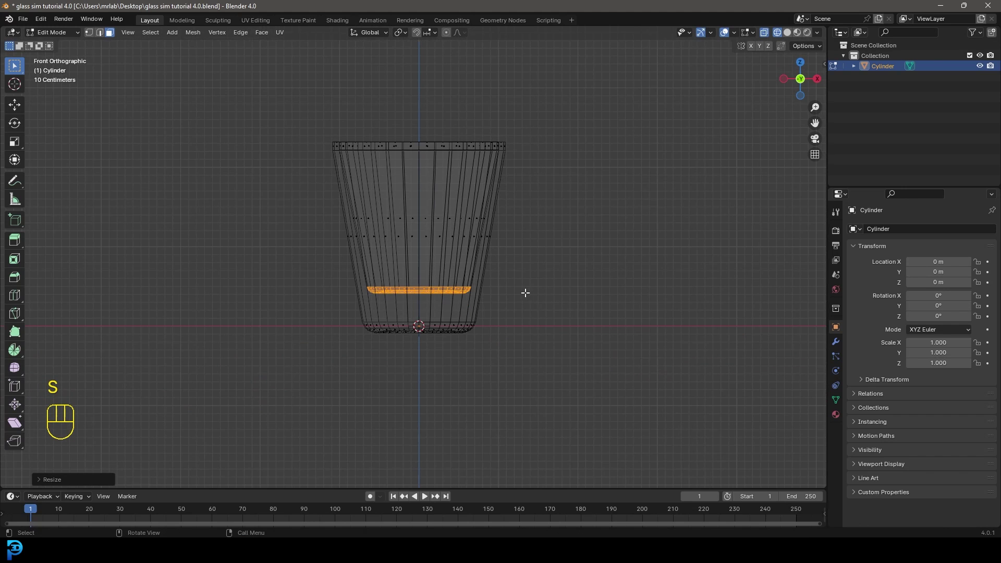
key(g)
key(z)
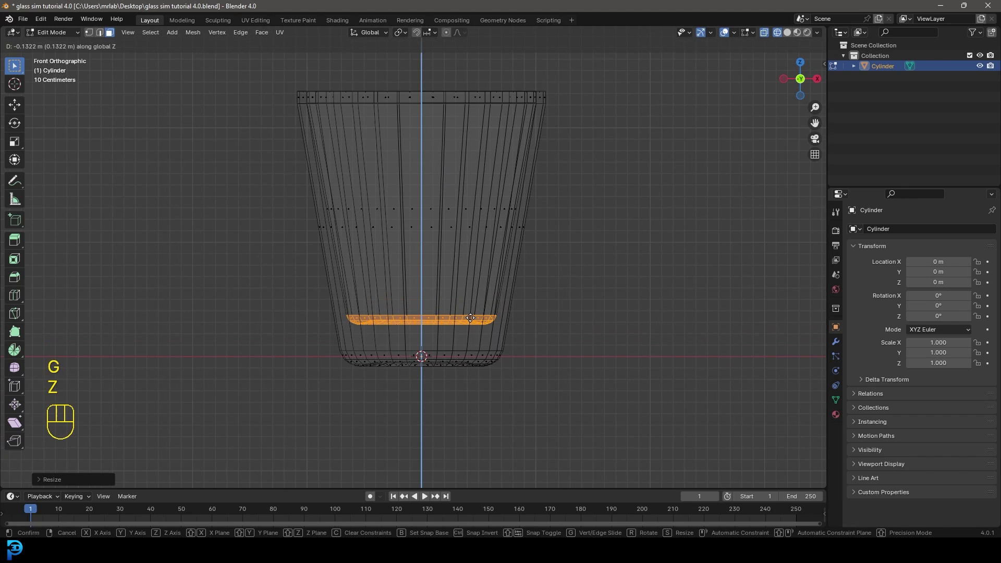
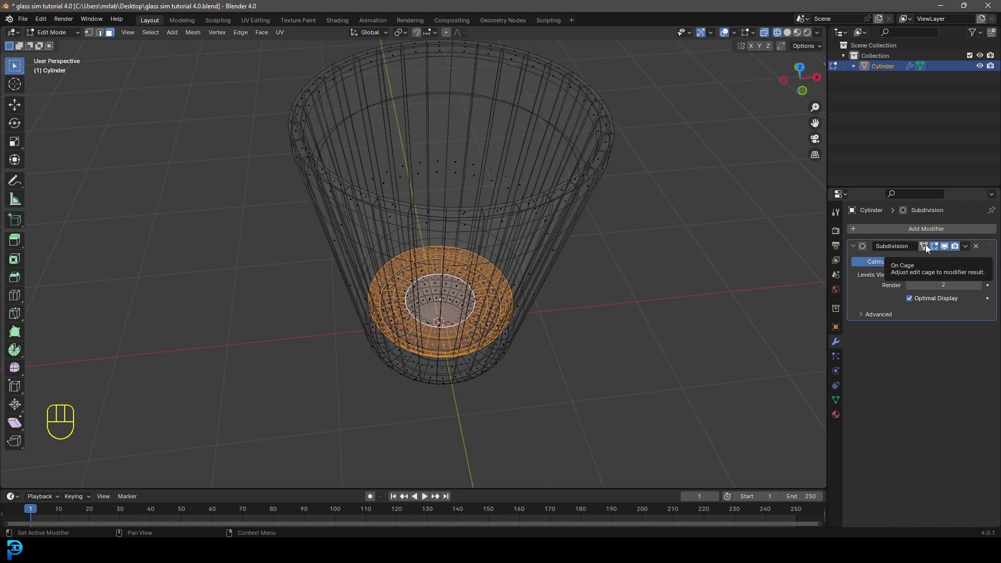
Check the subdivision-smoothed cup in solid shading and orbit to inspect it
key(z)
drag(530, 152, 523, 182)
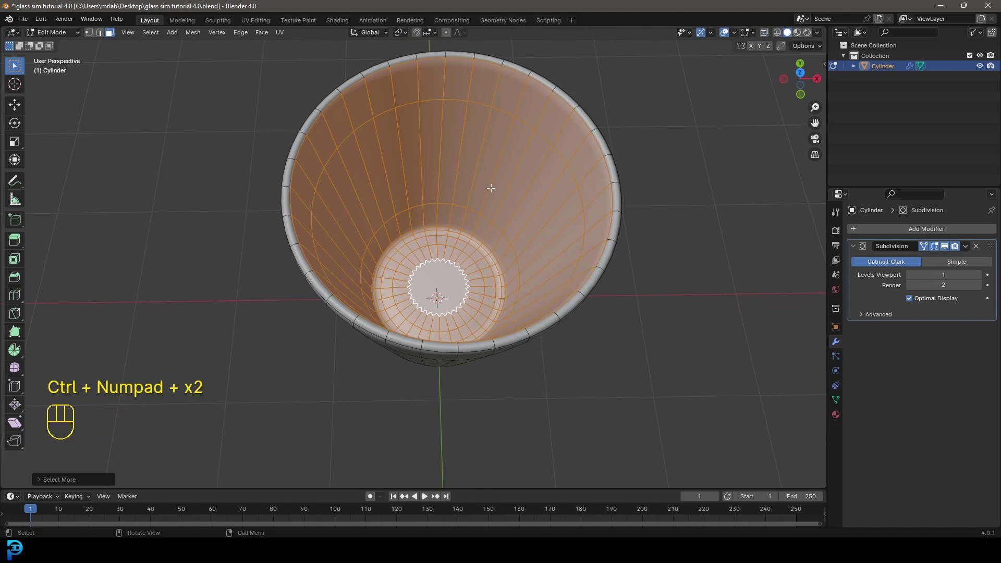
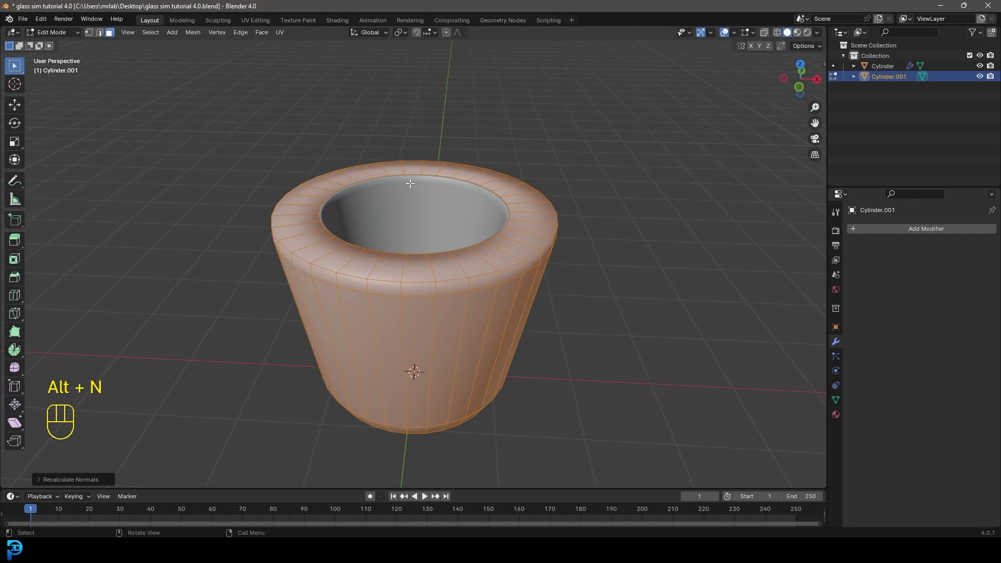
Select all of the shell's faces, recalculate normals outward and leave Edit Mode
drag(483, 311, 510, 314)
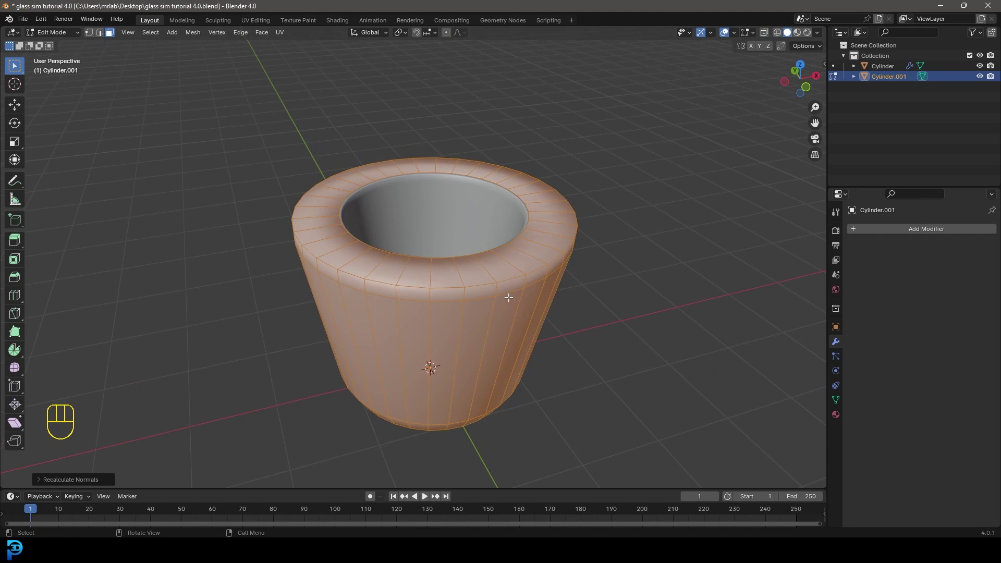
key(Tab)
middle_click(444, 199)
key(Tab)
middle_click(469, 226)
key(a)
key(alt+n)
key(Tab)
drag(463, 217, 482, 236)
Set Cylinder.001's Viewport Display to Wire so it shows as a wireframe shell
key(alt+a)
click(475, 213)
drag(533, 268, 504, 234)
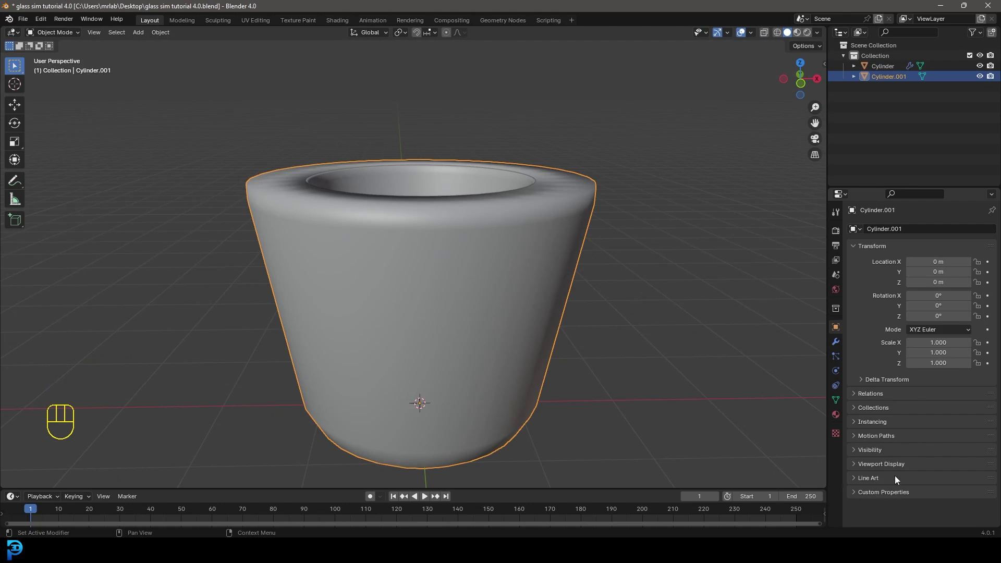
click(878, 470)
drag(927, 479, 926, 505)
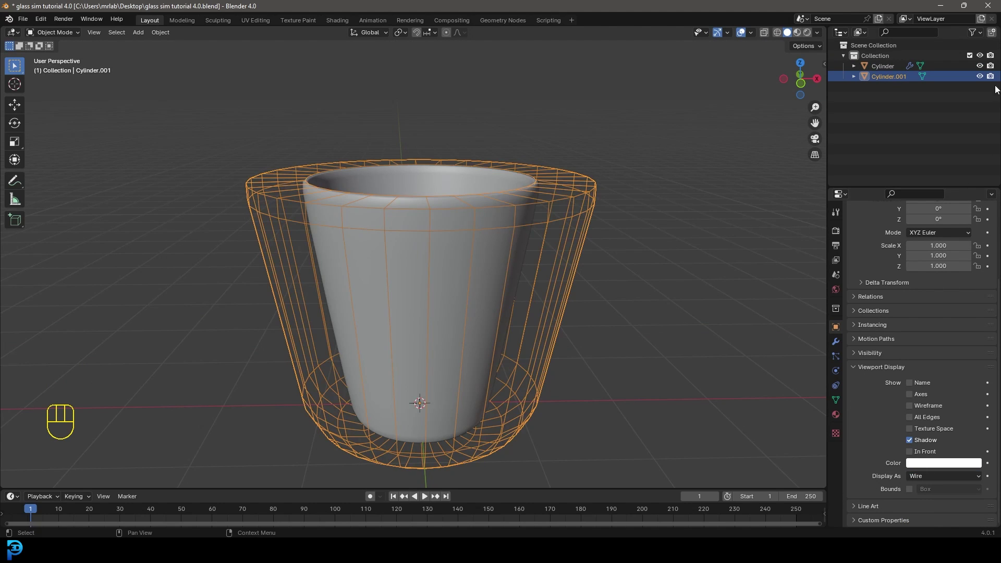
Move the shell into a new collection named collider
click(995, 77)
drag(516, 180, 543, 193)
key(m)
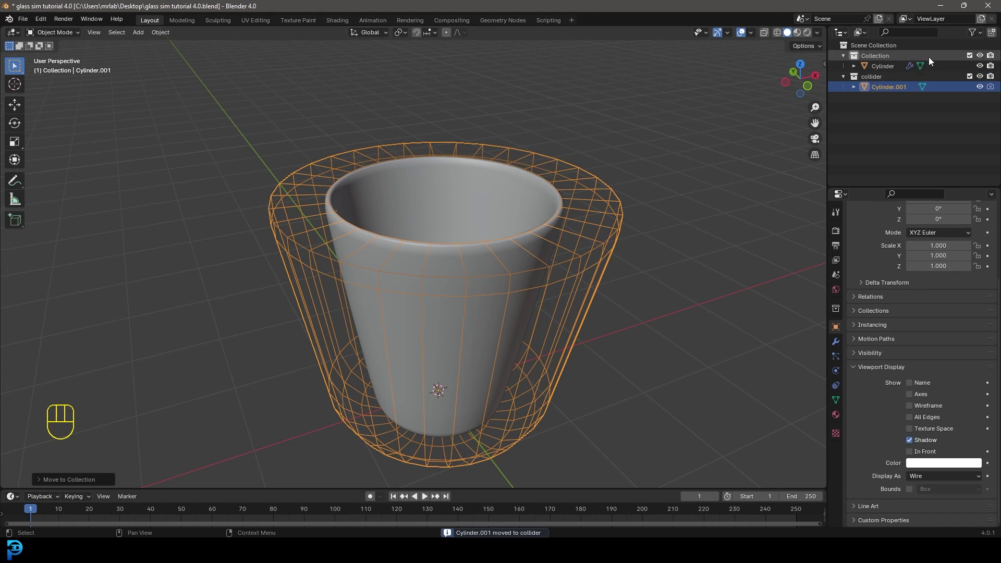
Add a Plane and scale it up as a ground under the glass
drag(517, 234, 459, 172)
key(shift+a)
key(s)
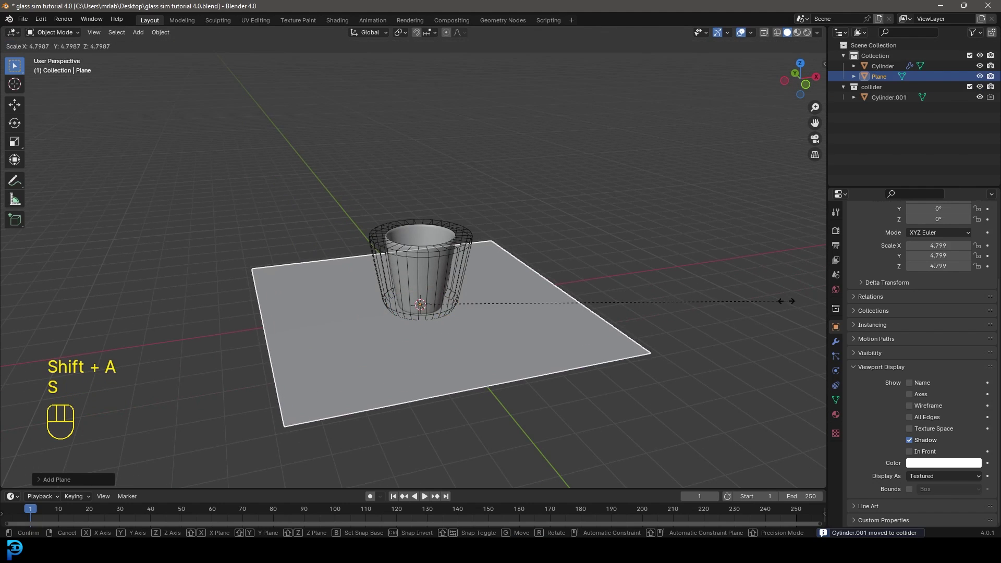
click(770, 300)
middle_click(617, 284)
Add a UV Sphere, lift it along Z and shrink it to a small emitter
key(shift+a)
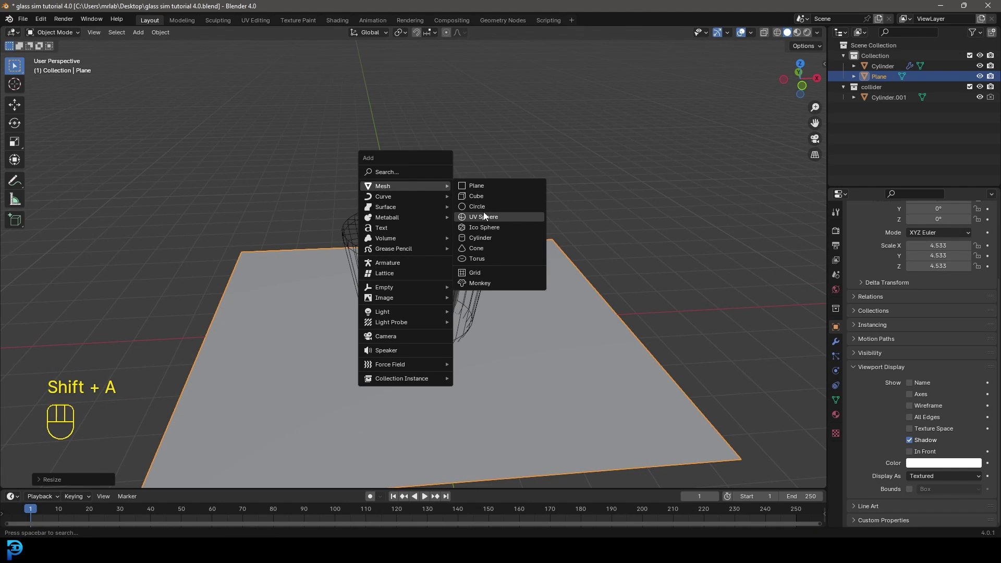
key(g)
key(z)
key(s)
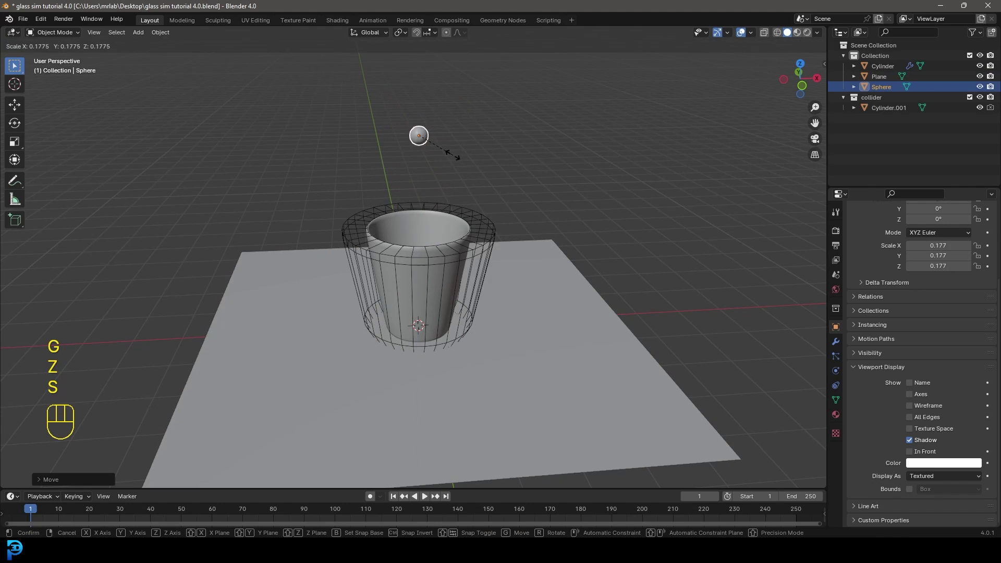
click(453, 156)
Apply the sphere's scale and move it higher above the glass
drag(449, 178, 452, 199)
key(ctrl+a)
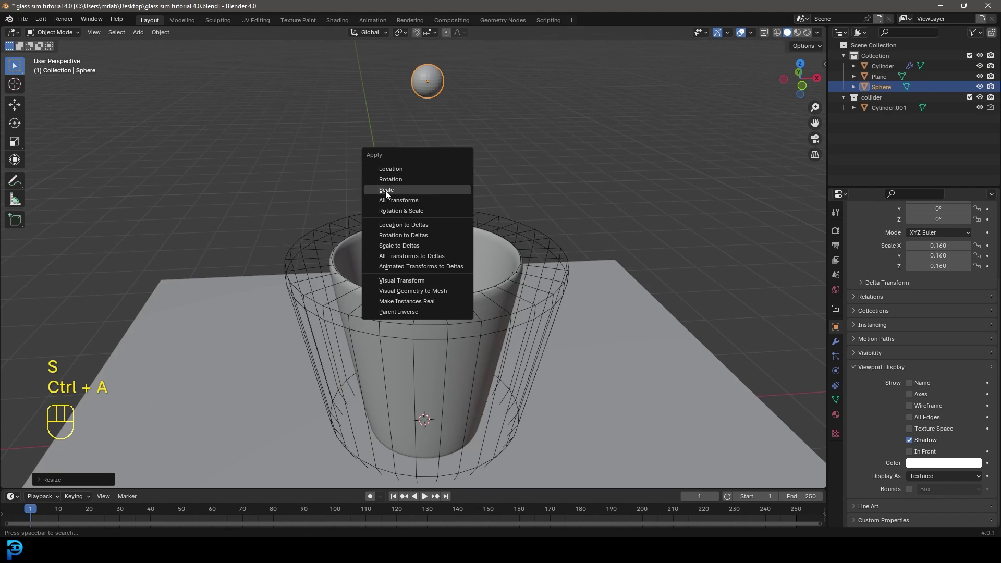
key(KP_1)
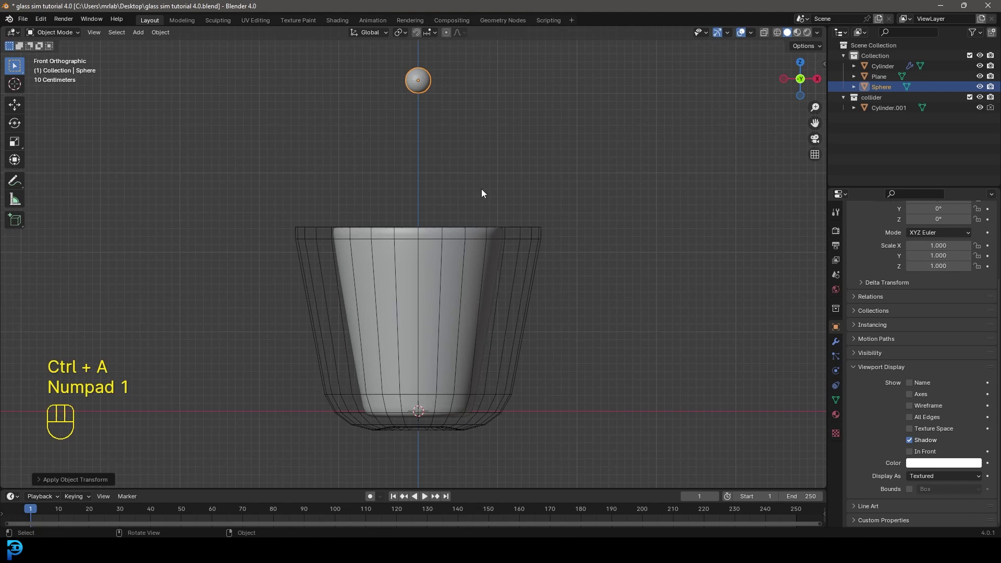
key(g)
key(z)
drag(430, 165, 449, 189)
Finish positioning the sphere above the glass opening
key(g)
key(z)
click(450, 175)
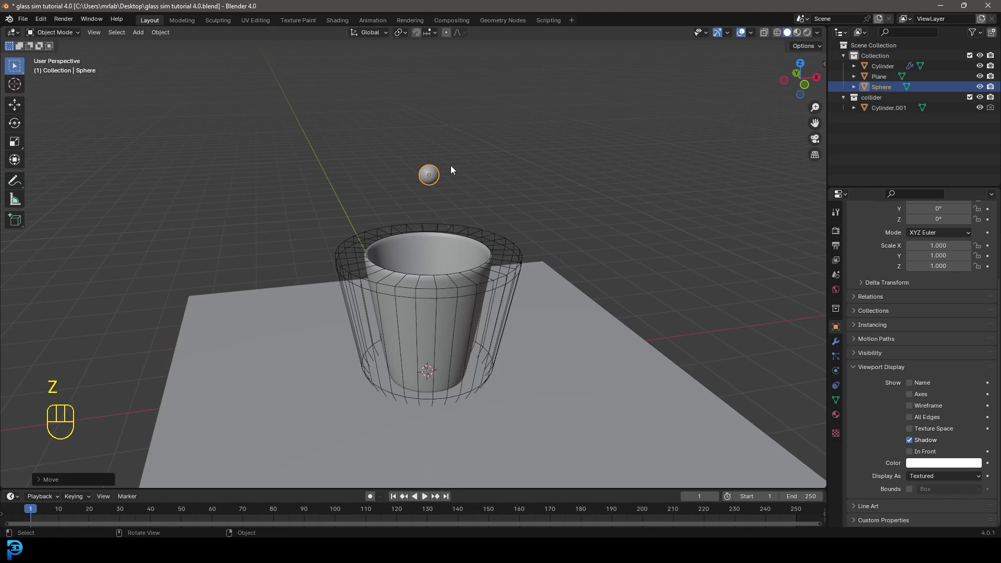
drag(451, 185, 446, 198)
Give both the glass Cylinder and the shell Cylinder.001 Fluid physics of type Effector
click(433, 235)
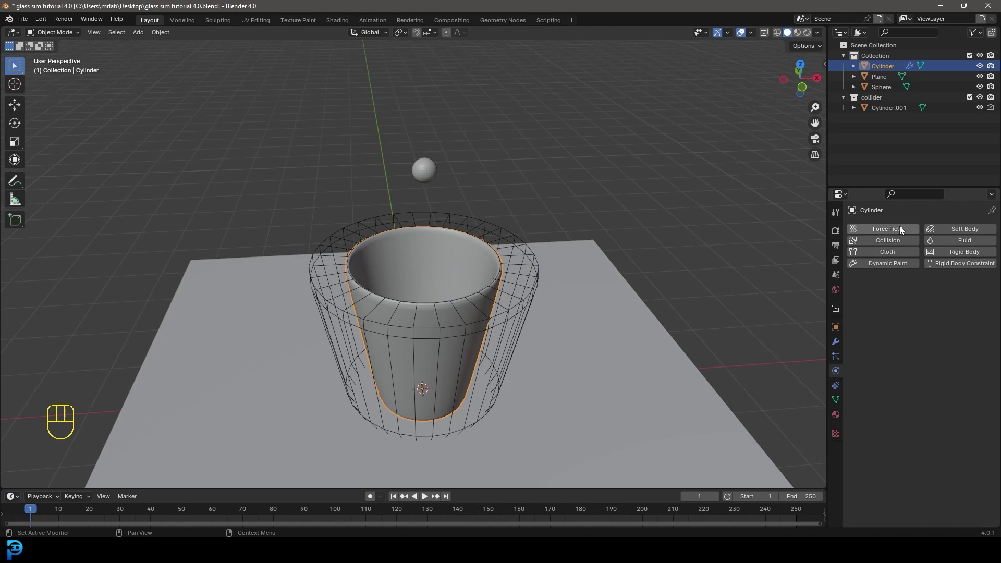
click(974, 244)
drag(934, 301, 936, 346)
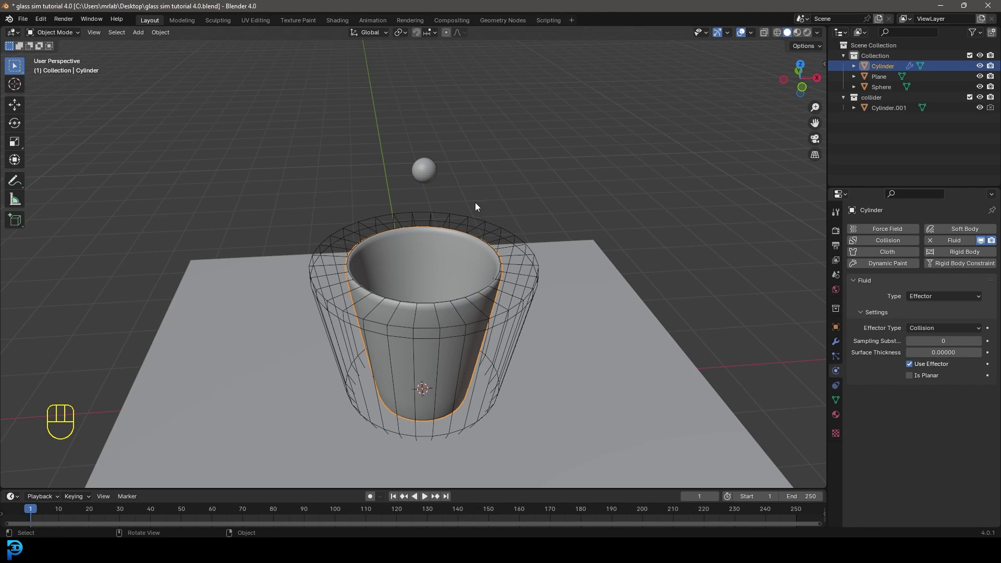
click(481, 222)
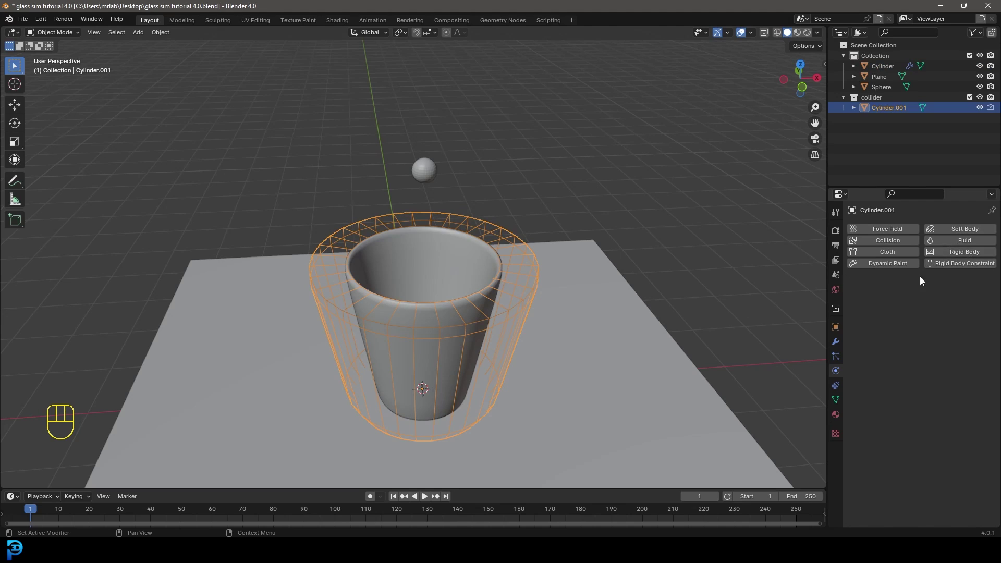
click(953, 242)
drag(935, 297, 931, 345)
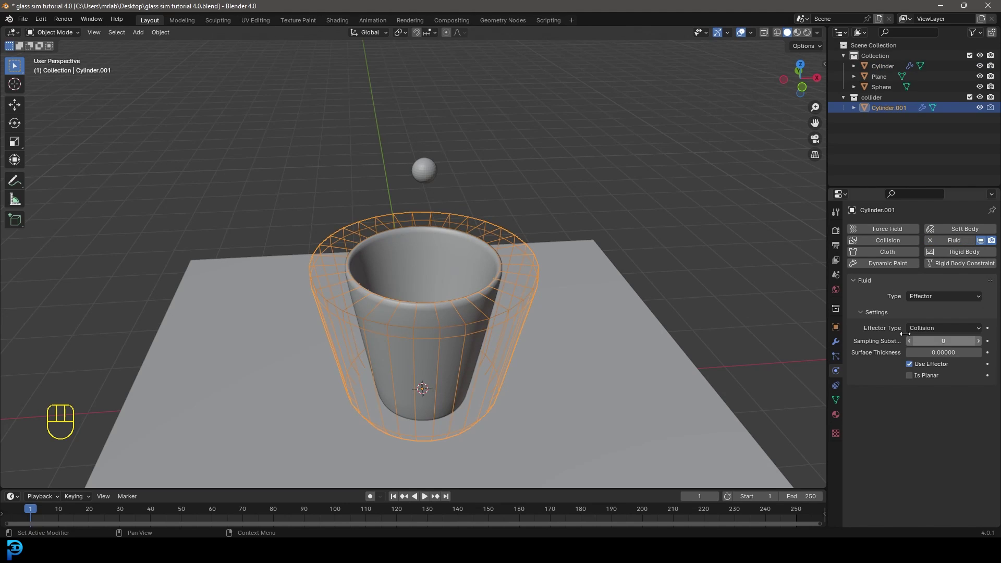
Reselect the glass and orbit around the scene to review the effector setup
click(474, 233)
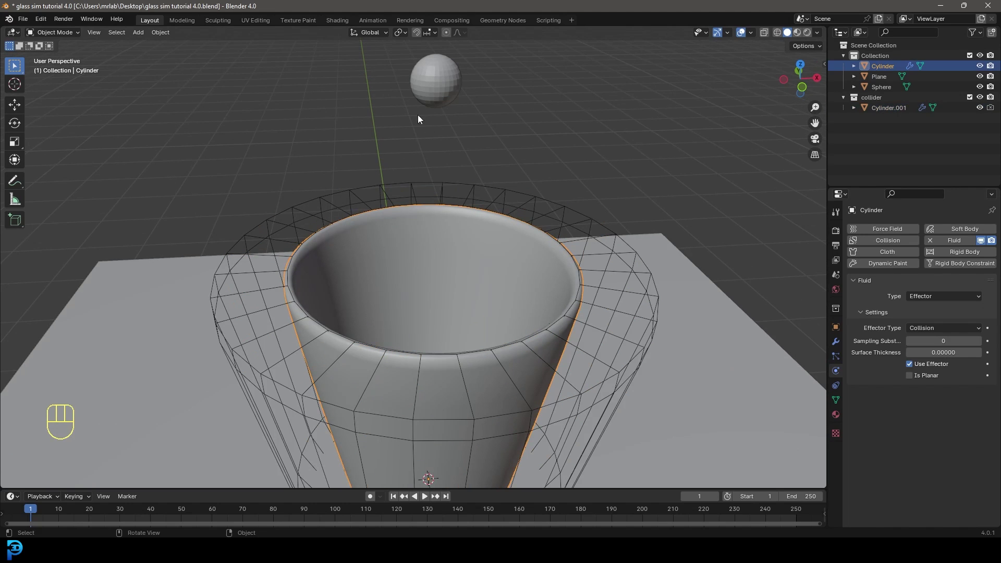
drag(312, 297, 305, 245)
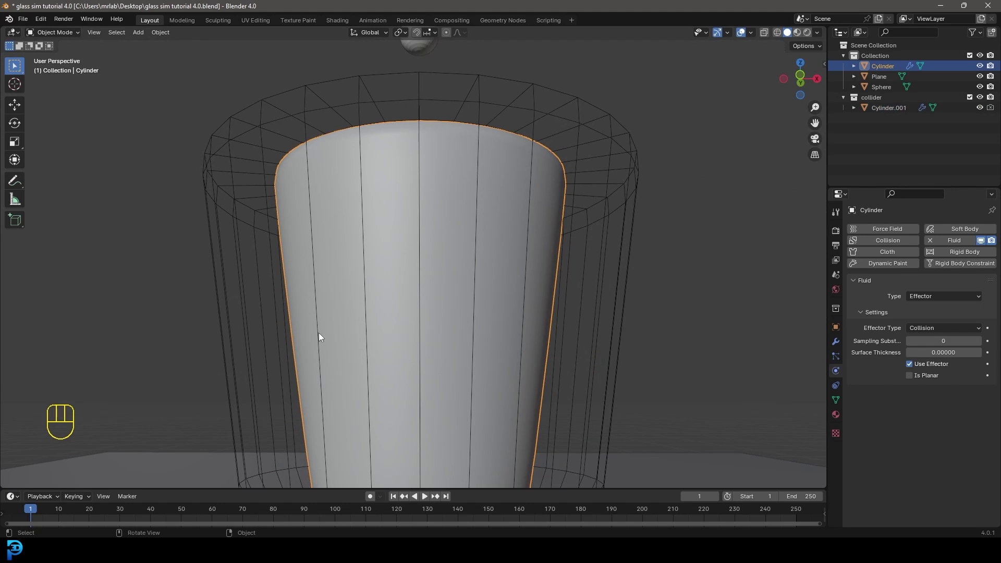
drag(477, 145, 479, 202)
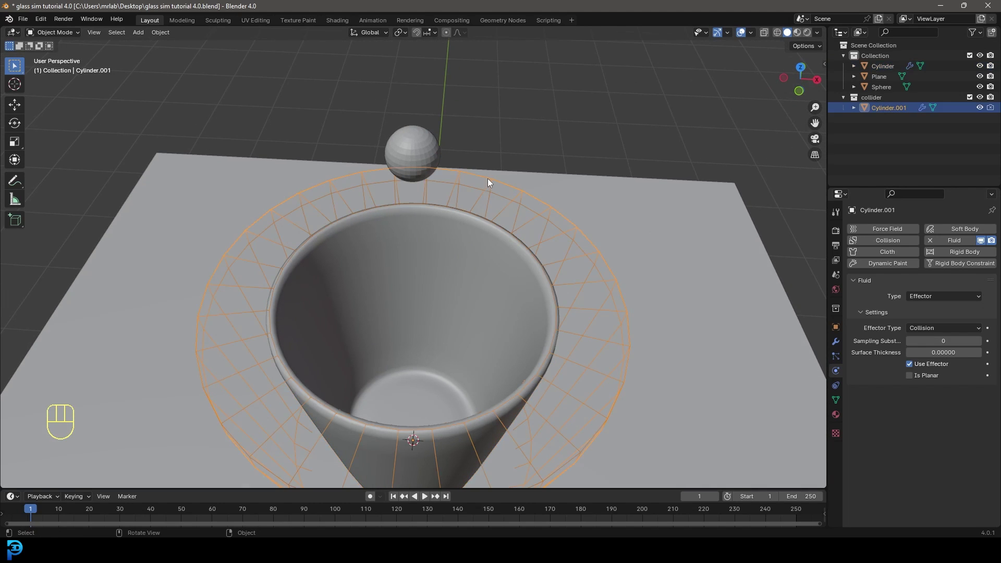
drag(469, 287, 453, 171)
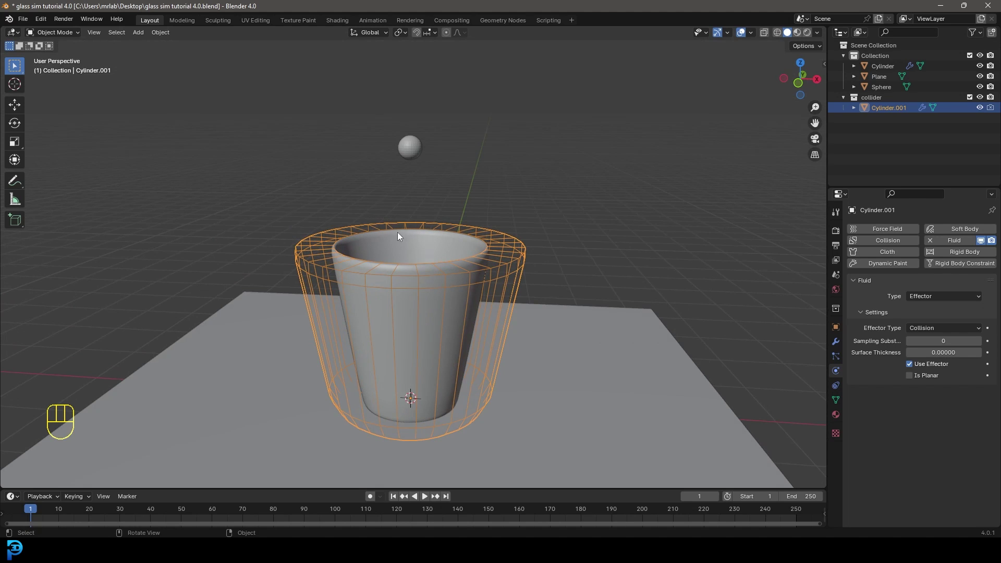
drag(422, 202, 424, 215)
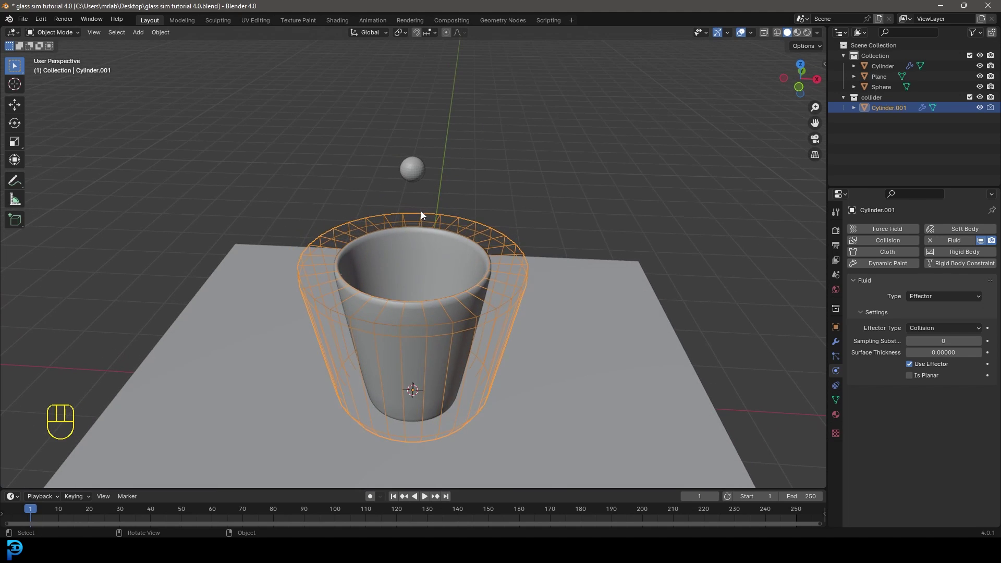
drag(437, 281, 451, 280)
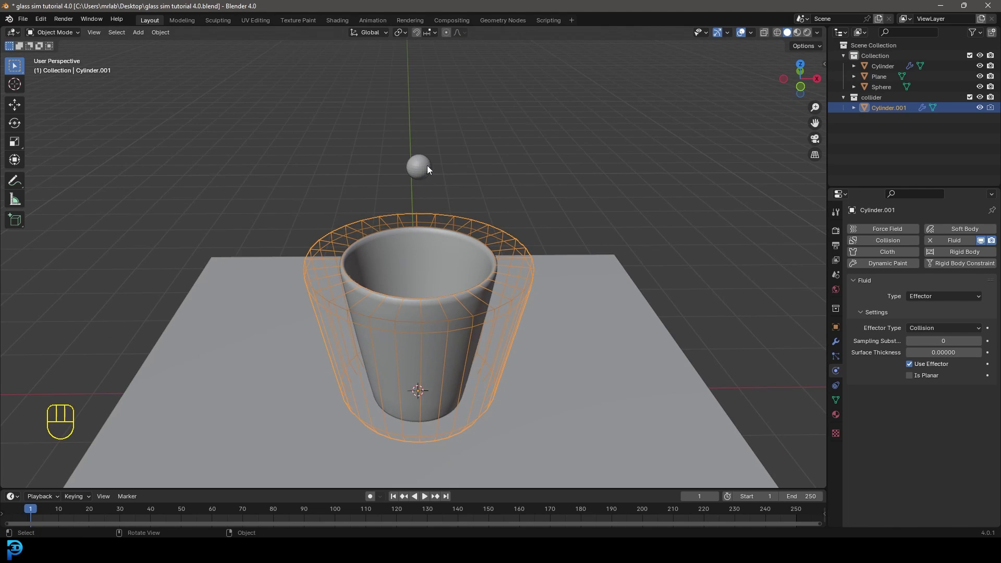
Give the sphere Fluid physics as a Flow of type Liquid with Inflow behaviour
drag(425, 168, 453, 177)
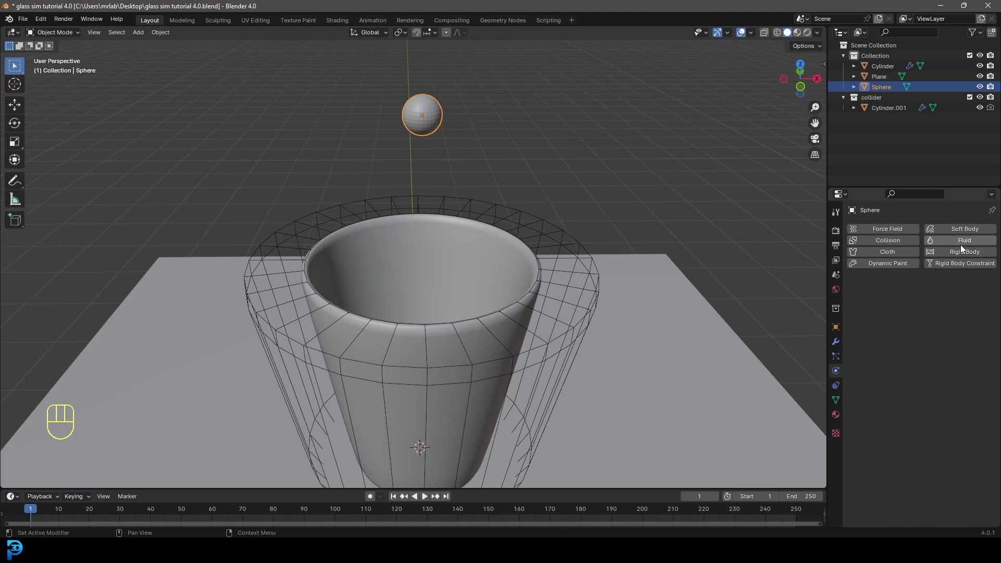
drag(963, 246, 914, 300)
drag(928, 300, 935, 336)
drag(926, 333, 936, 375)
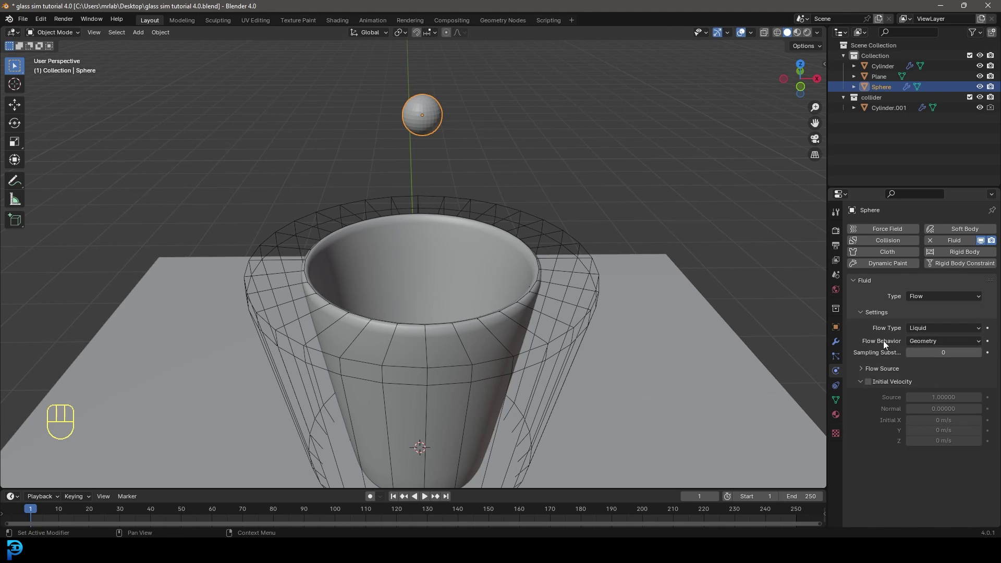
click(933, 346)
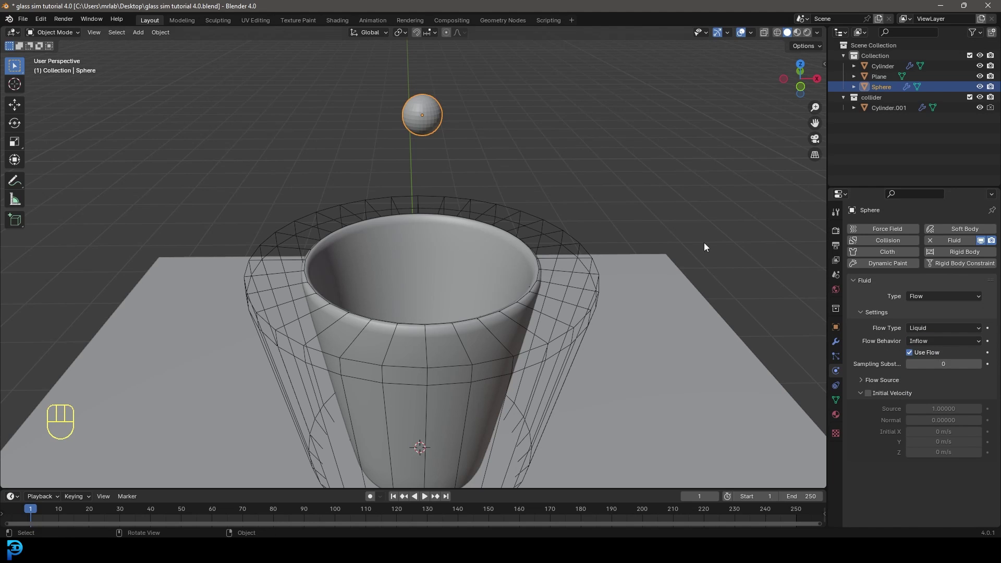
Add a cube and scale it into a tall box enclosing the glass and the sphere above it
drag(518, 253, 530, 250)
key(shift+a)
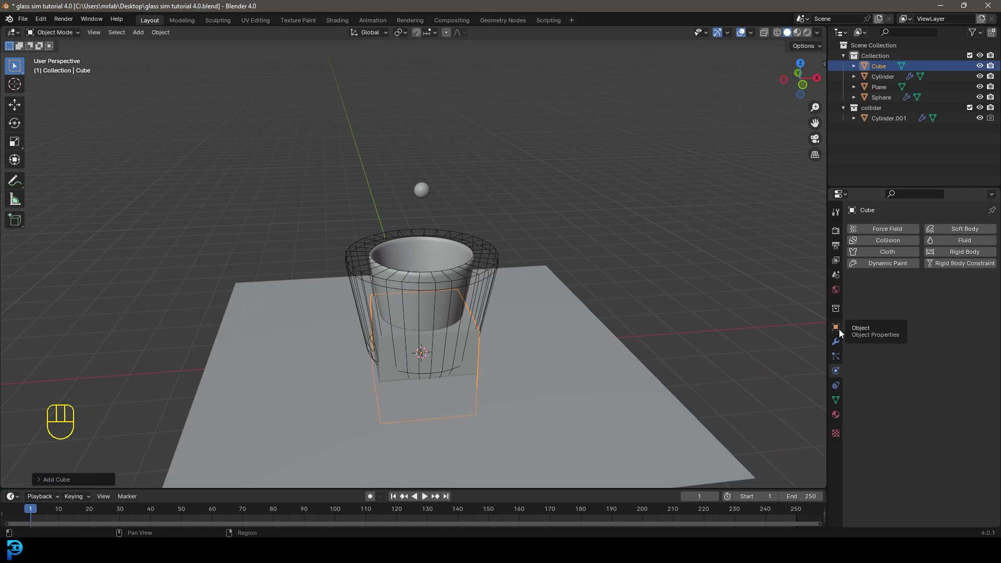
click(837, 331)
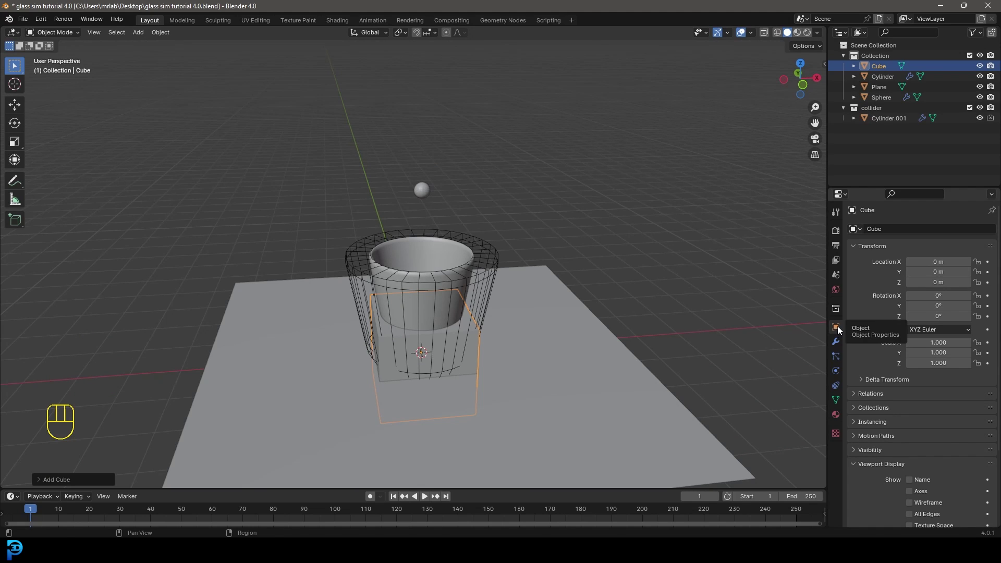
drag(504, 296, 478, 295)
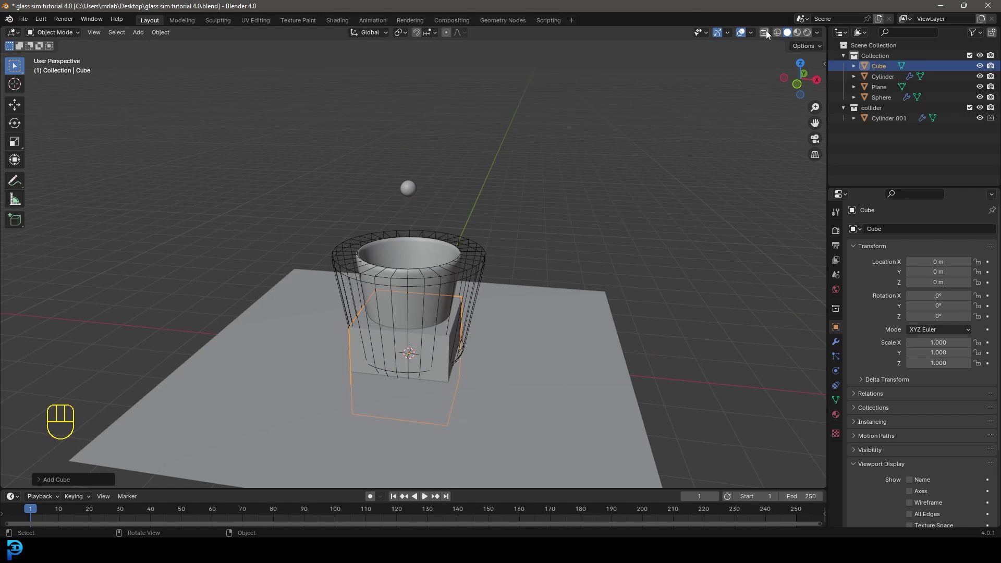
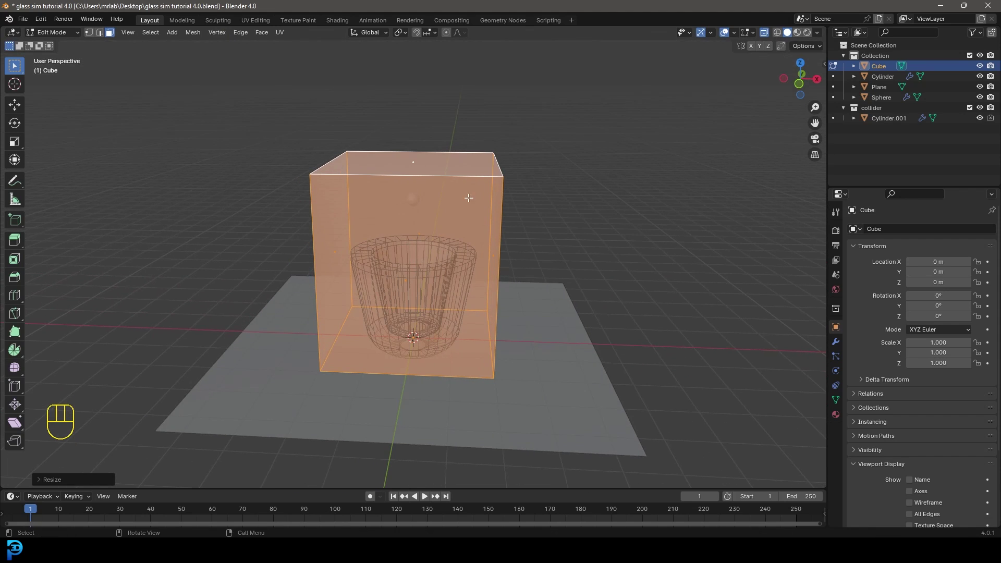
key(Tab)
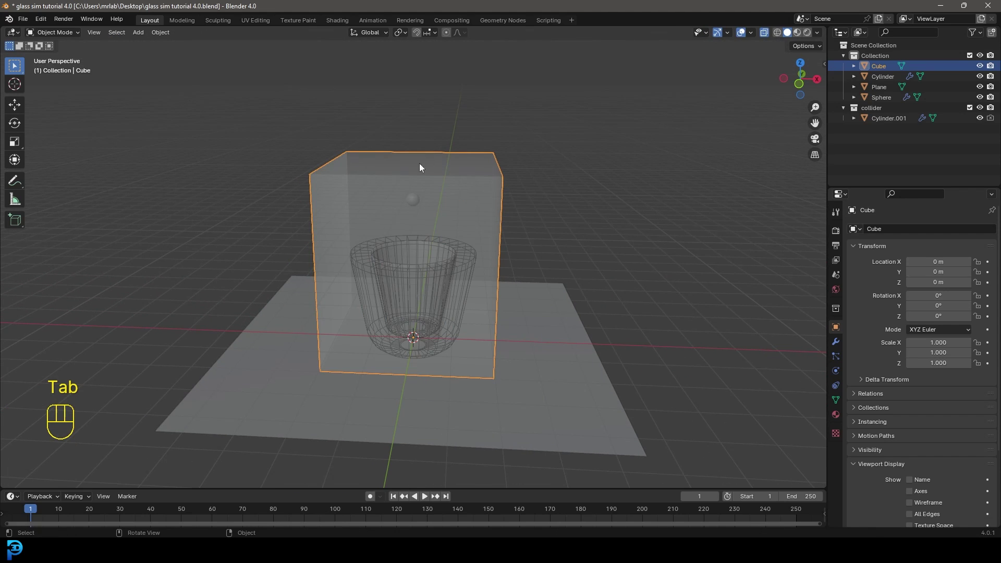
Save the file, then make the cube a Fluid Domain of type Liquid in Physics properties
click(473, 170)
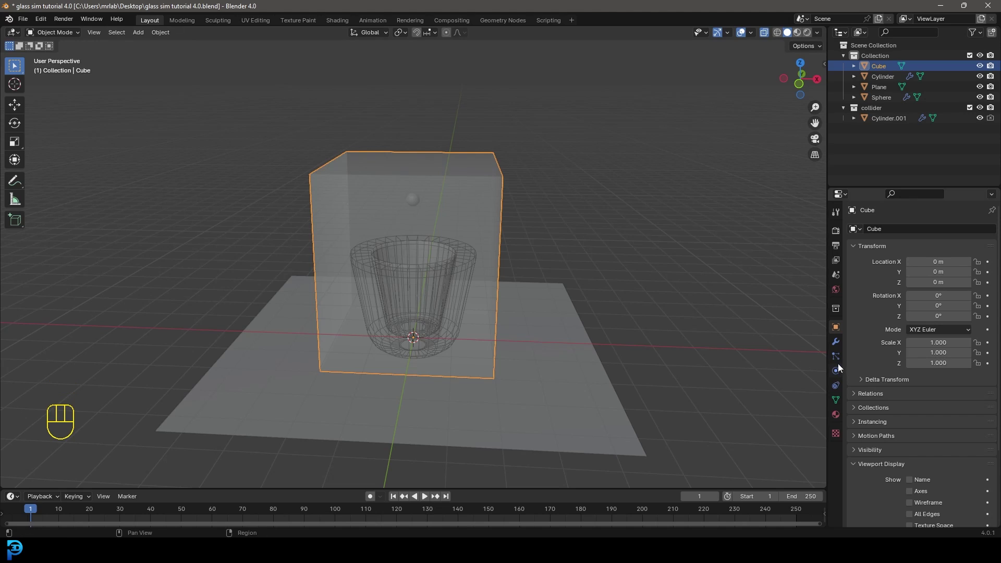
key(ctrl+s)
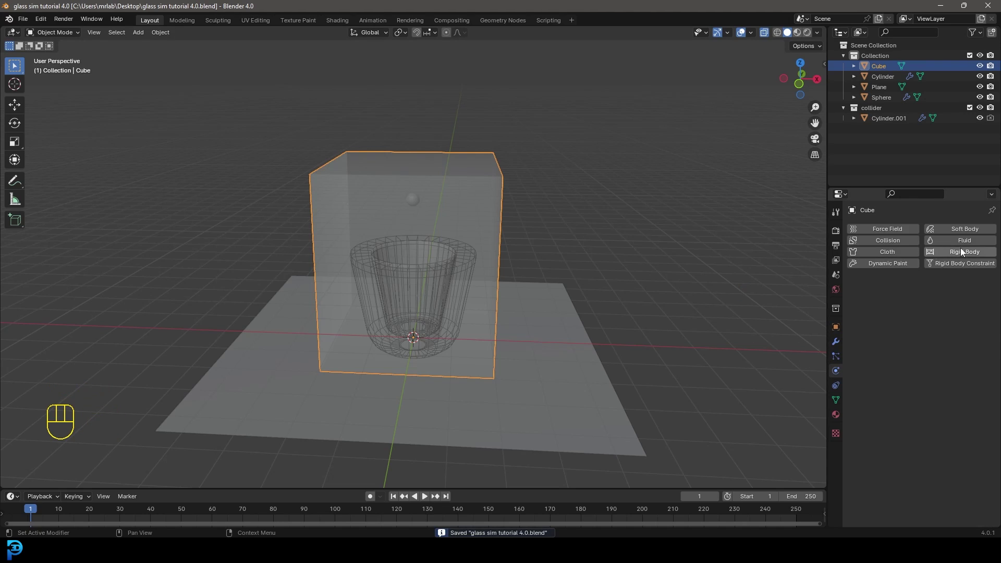
click(960, 241)
drag(929, 297, 936, 322)
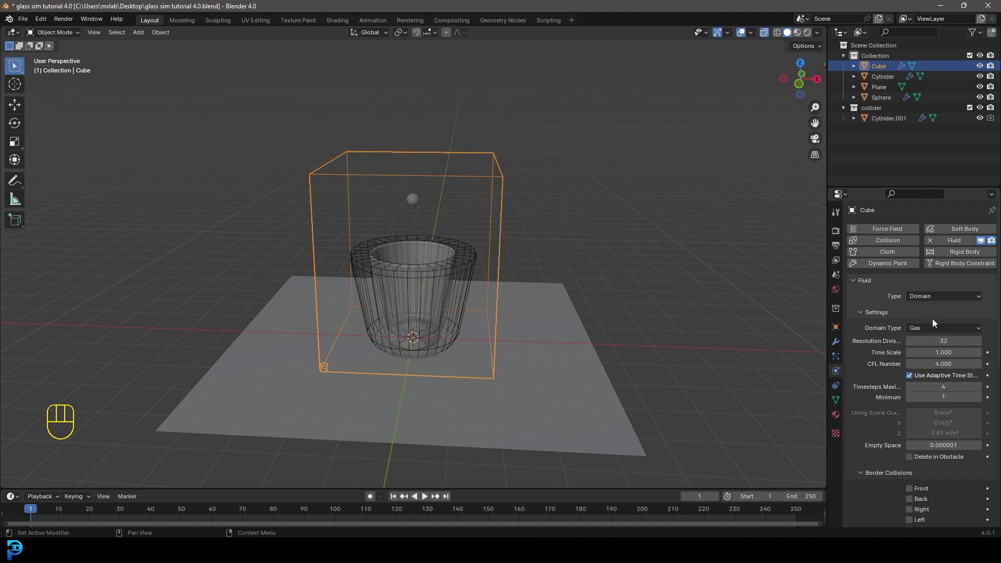
middle_click(536, 202)
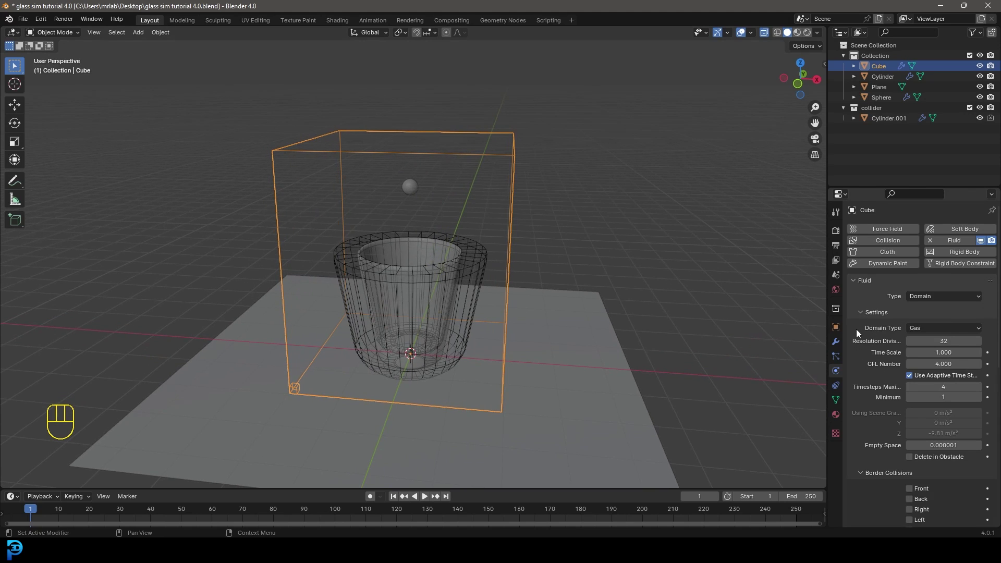
drag(927, 333, 925, 354)
key(alt+a)
Play the simulation so a stream from the sphere fills the glass, then stop playback
middle_click(582, 227)
drag(412, 296, 411, 241)
middle_click(437, 230)
key(space)
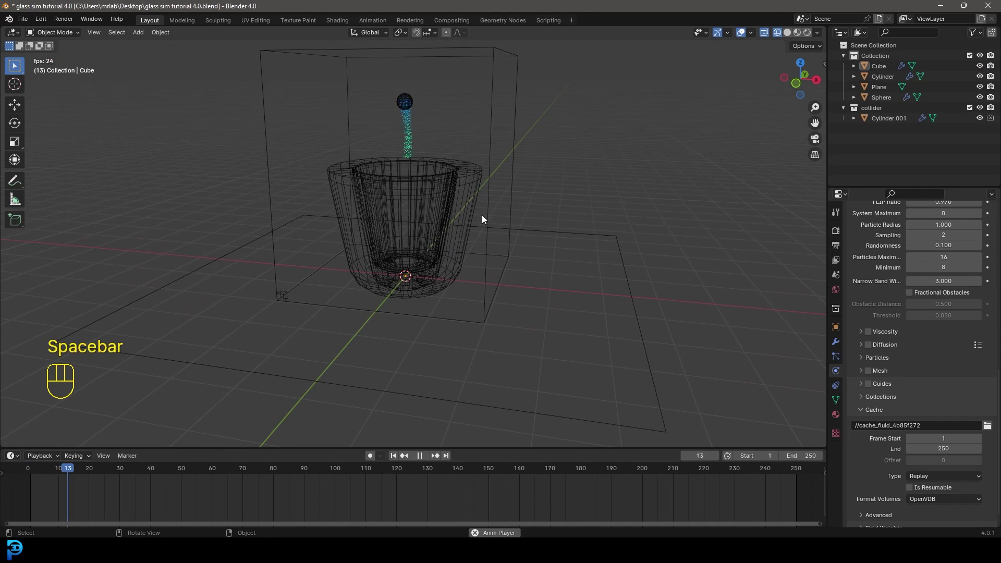
drag(501, 66, 938, 284)
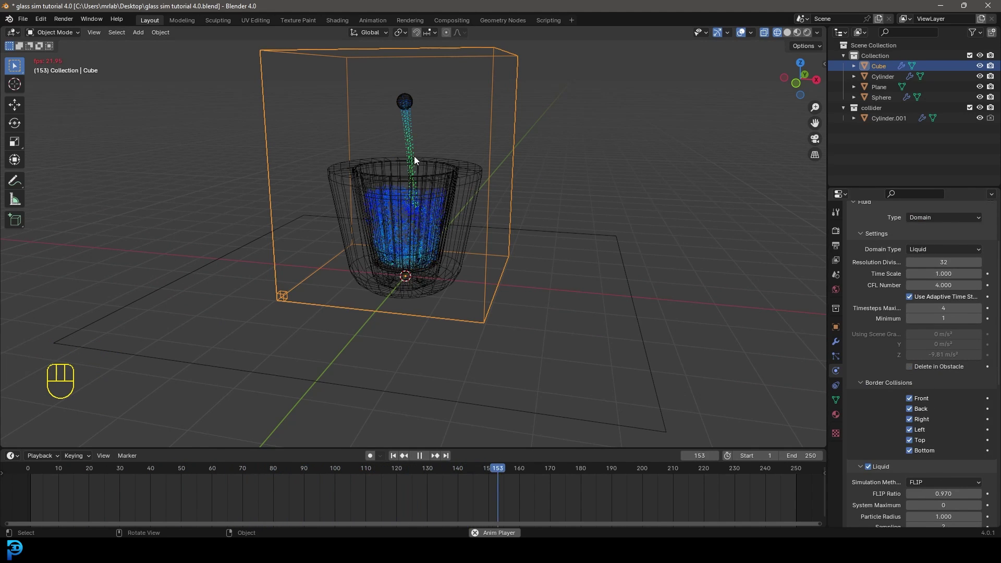
drag(382, 179, 414, 113)
key(space)
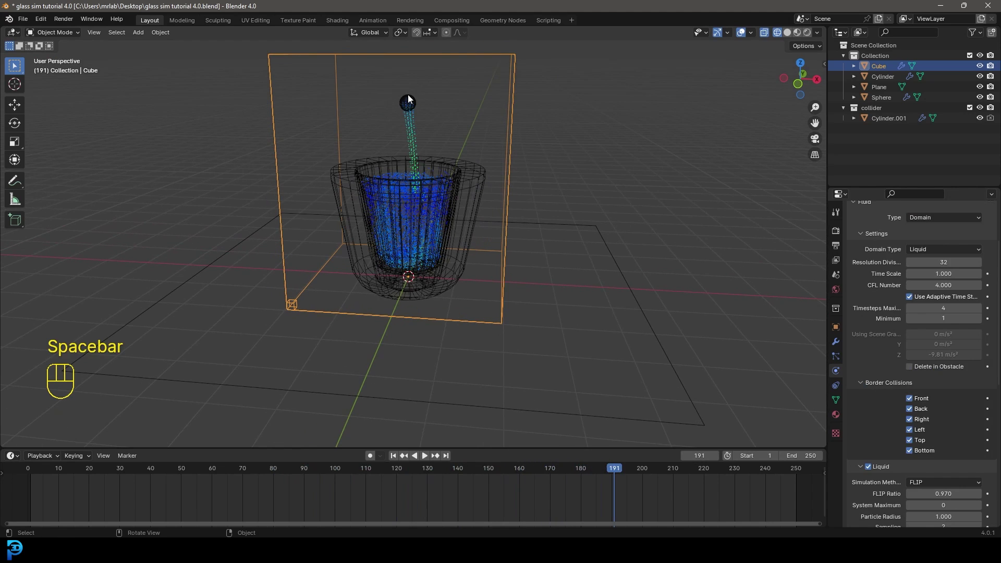
Keyframe the sphere's Use Flow on at frame 1 and preview the pour
drag(596, 478, 34, 519)
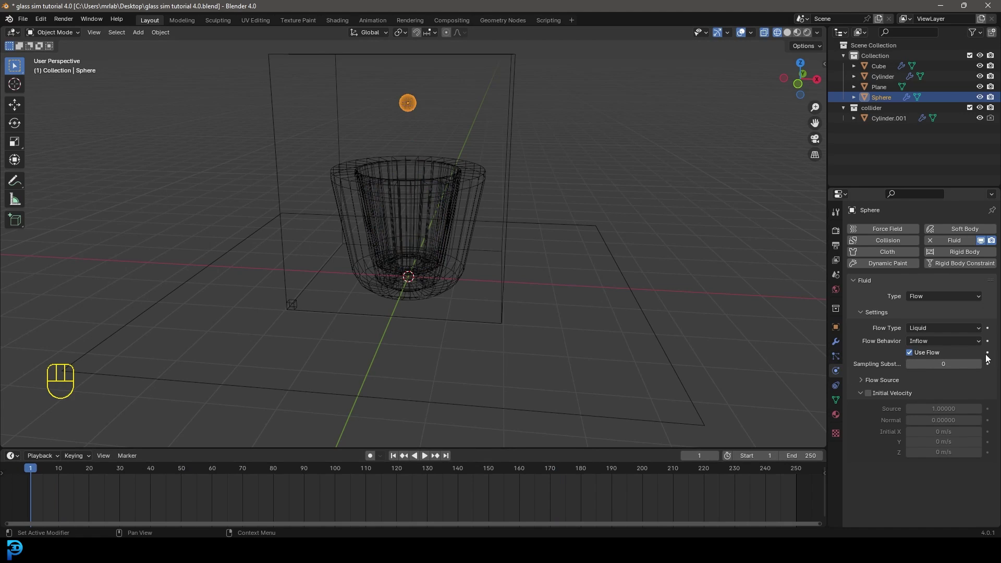
click(992, 356)
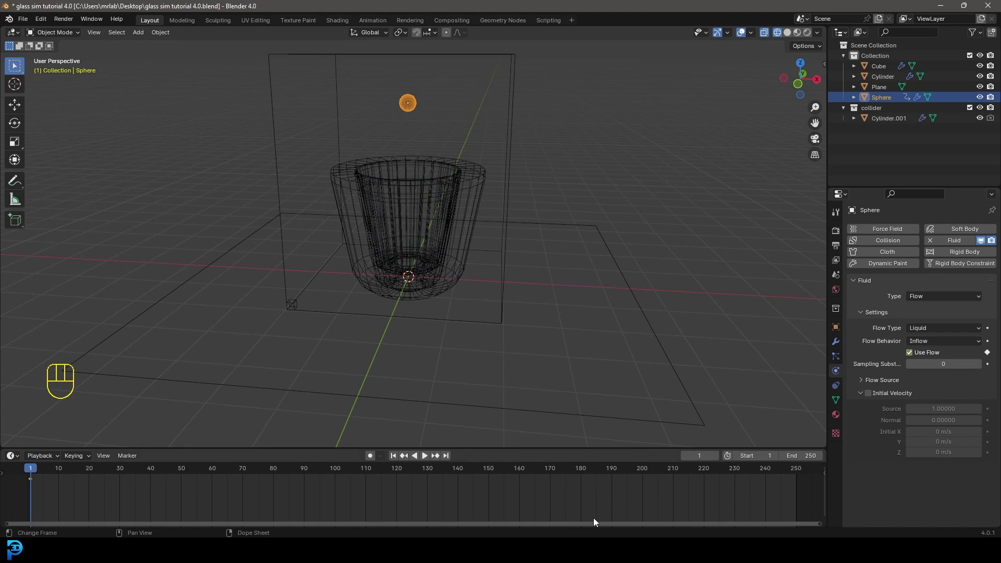
key(space)
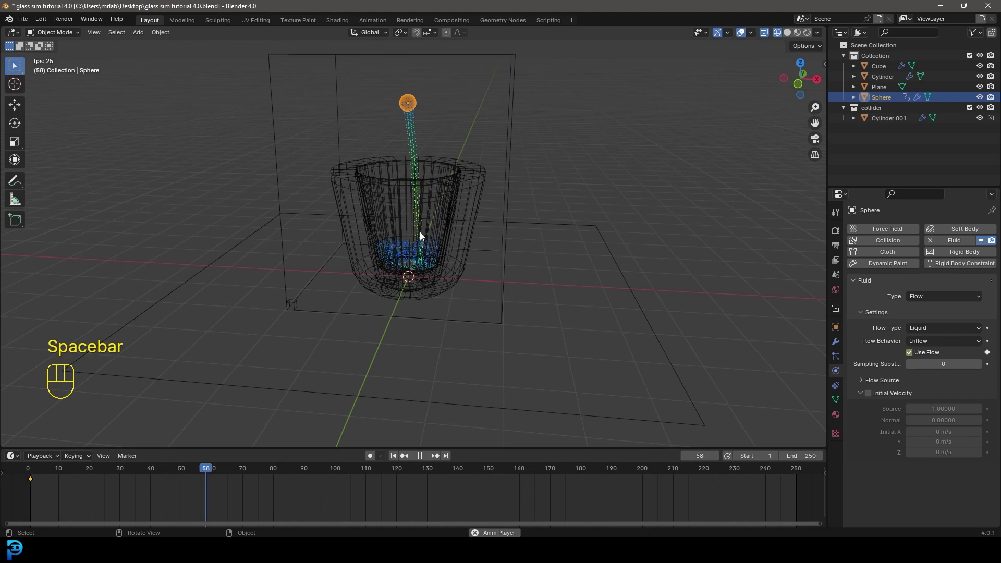
drag(414, 268, 511, 212)
key(space)
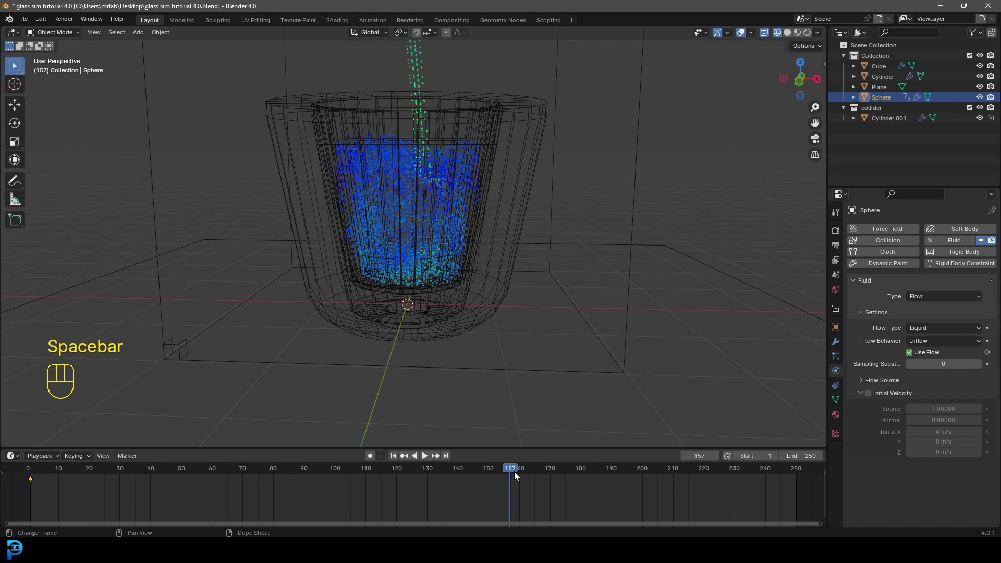
Keyframe Use Flow on at frame 150 and off at frame 151, then return to an early frame
drag(505, 476, 494, 486)
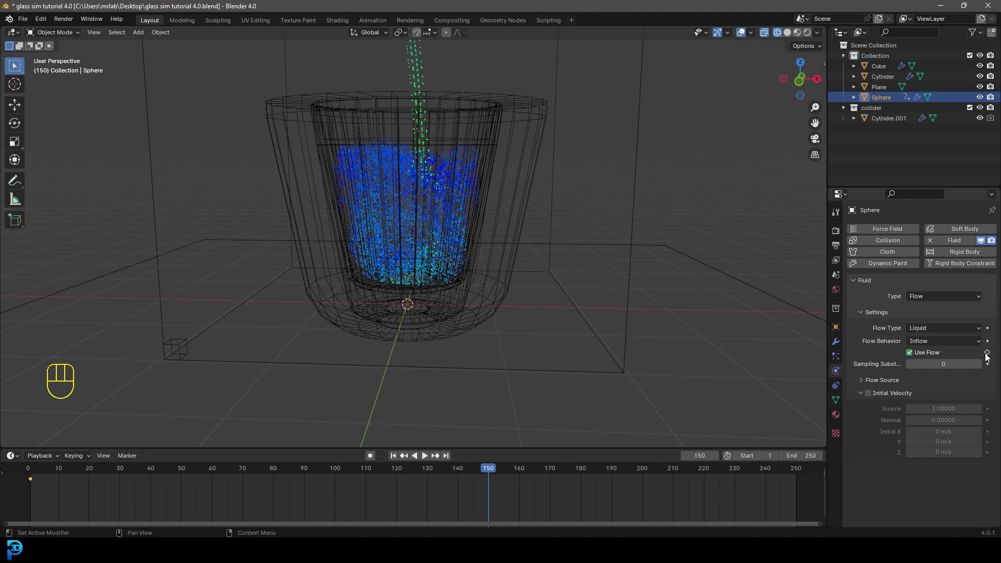
click(993, 356)
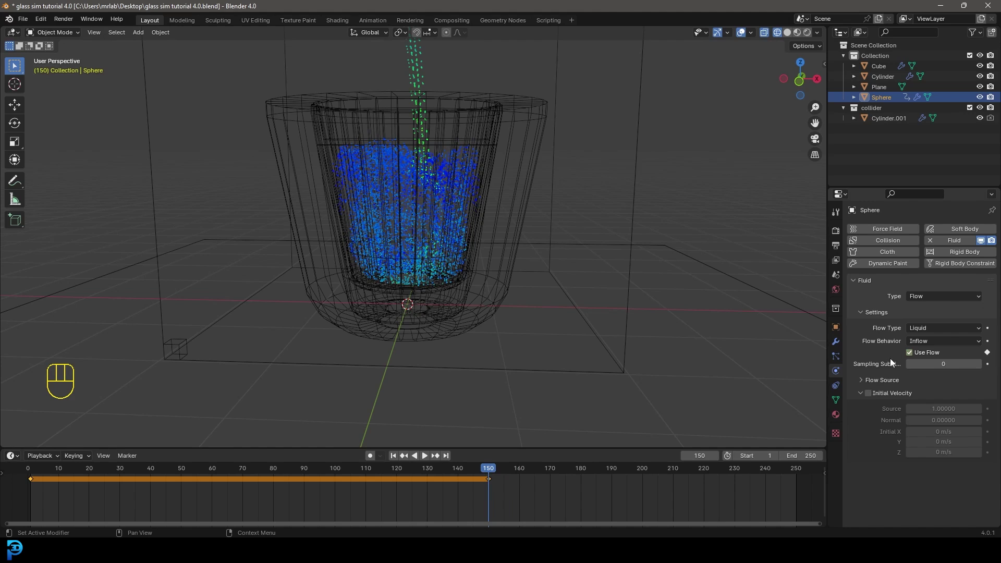
click(491, 473)
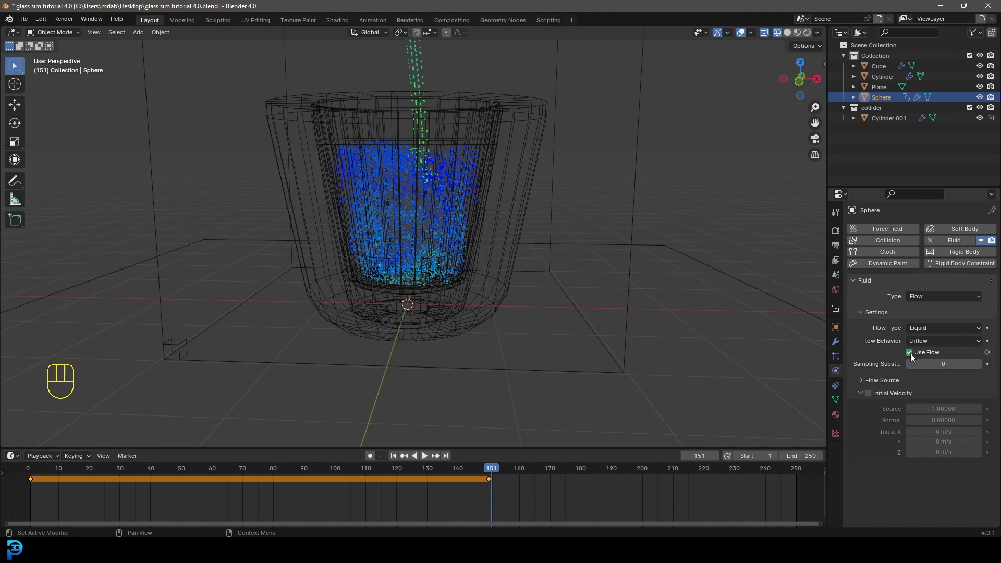
drag(914, 356, 537, 433)
Play the simulation from the start past frame 150 to confirm the stream stops, then halt playback
key(space)
key(space)
key(shift+Left)
key(space)
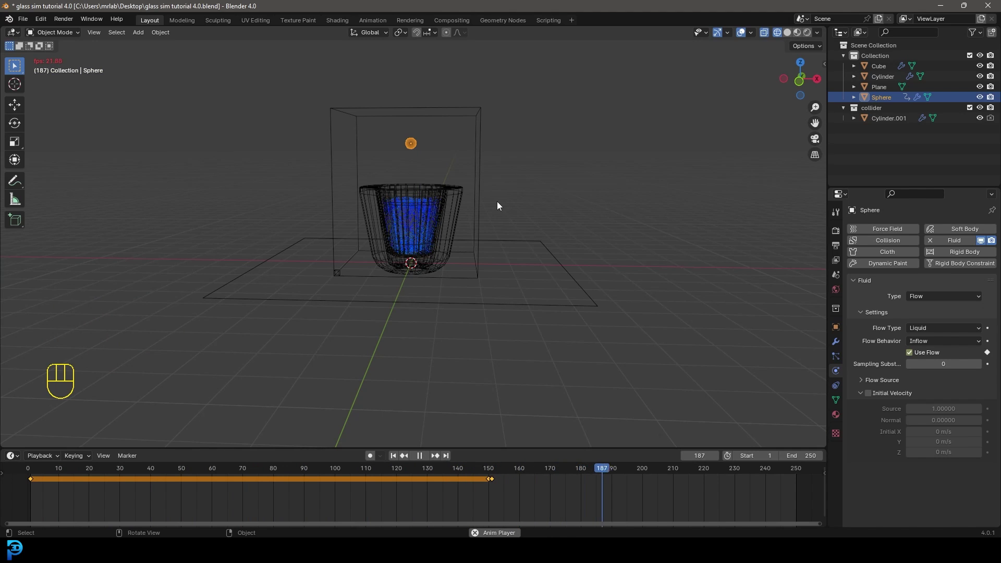
key(space)
Select the domain cube and save the blend file before setting the cache
drag(456, 125, 470, 126)
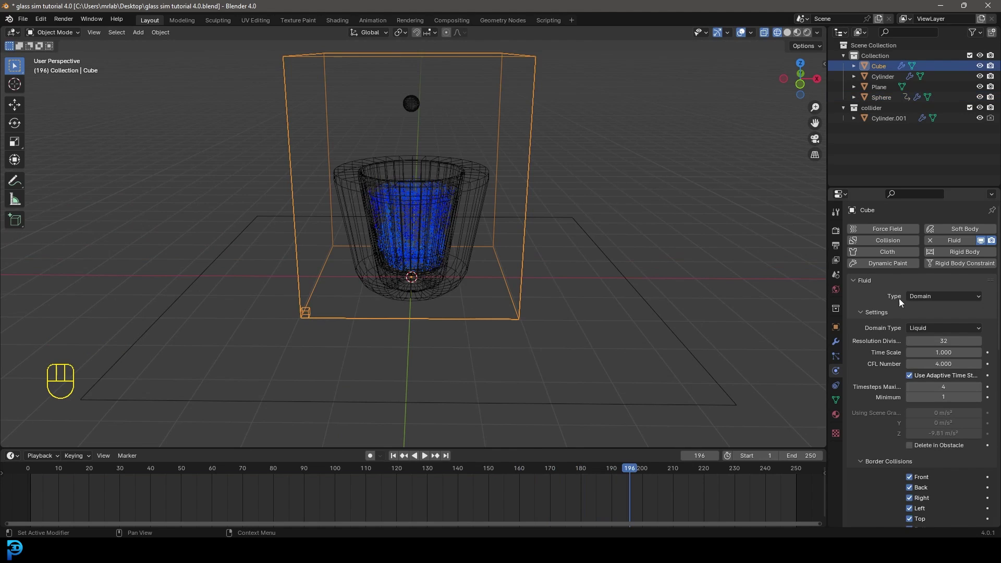
key(ctrl+s)
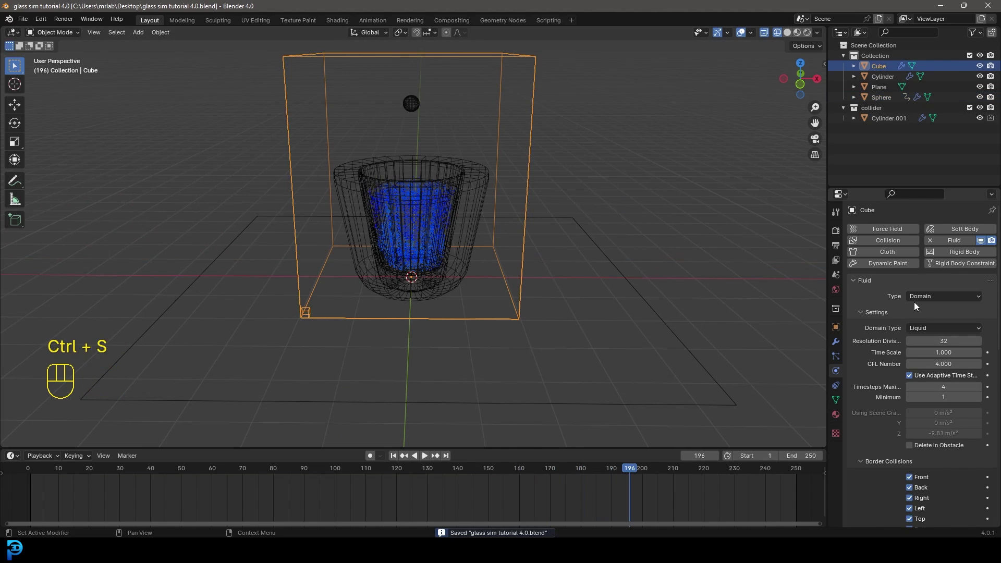
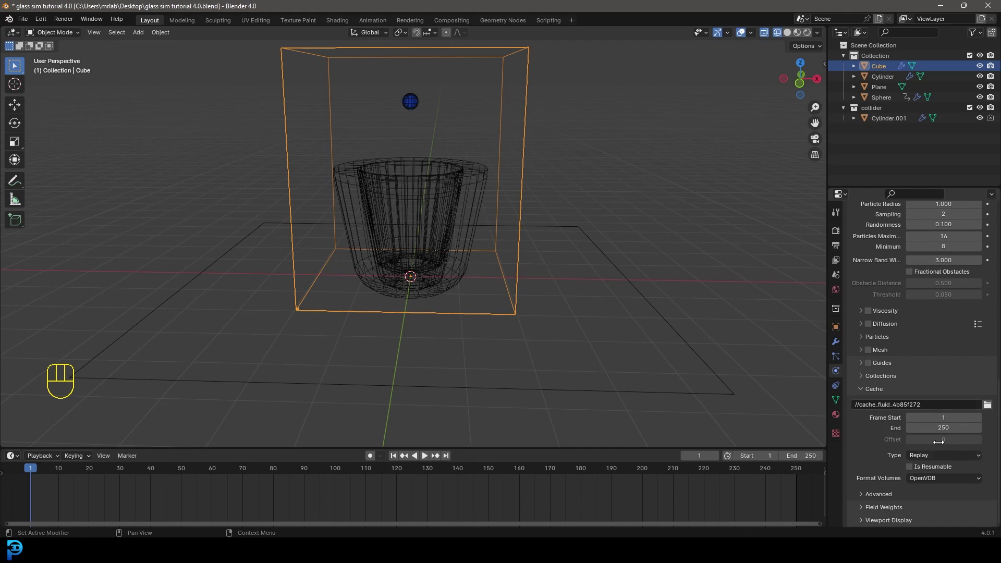
Enable Mesh generation for the liquid domain and choose the cache folder
drag(937, 459, 933, 493)
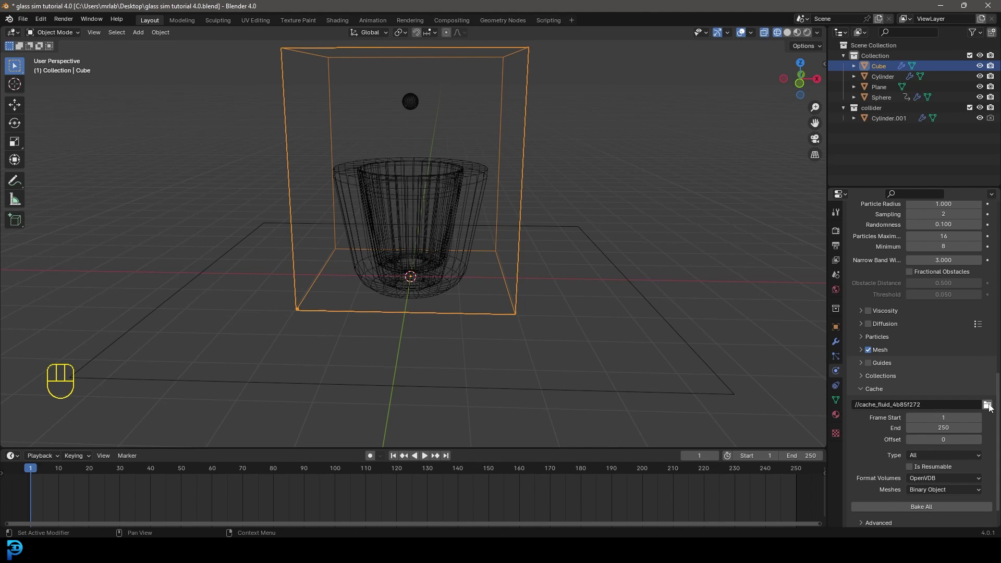
click(991, 408)
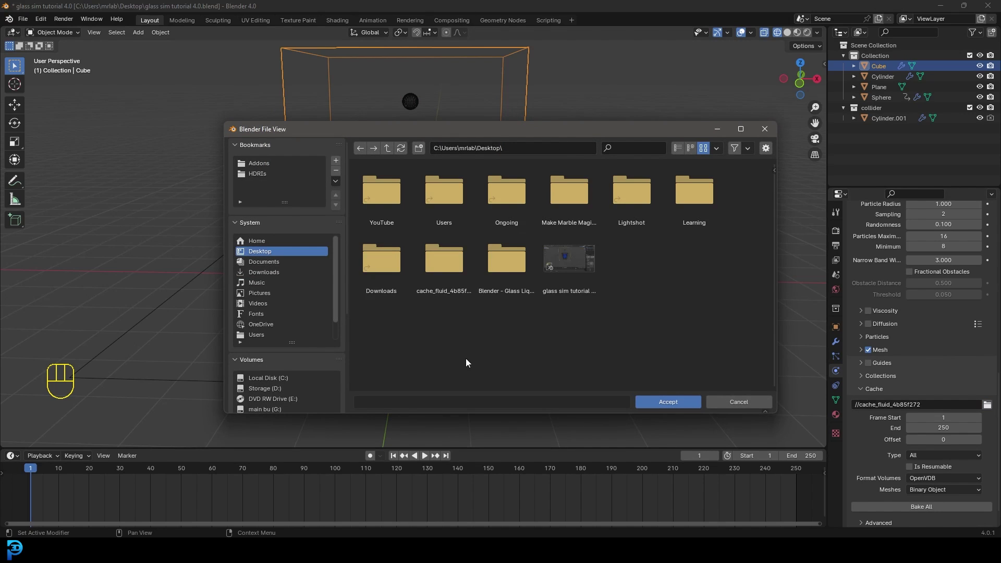
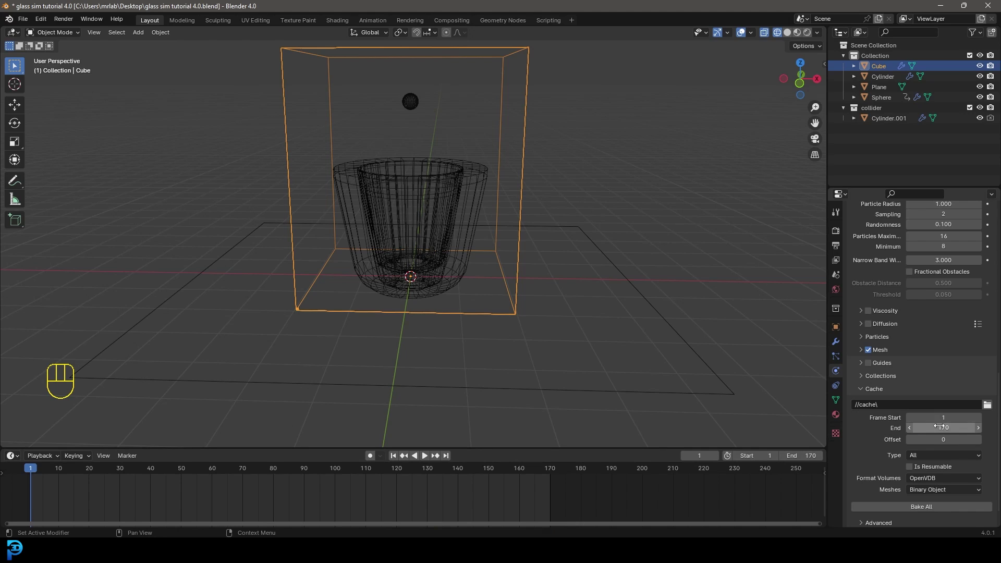
Save, bake the whole fluid simulation, and view the baked liquid mesh in Solid shading
key(ctrl+s)
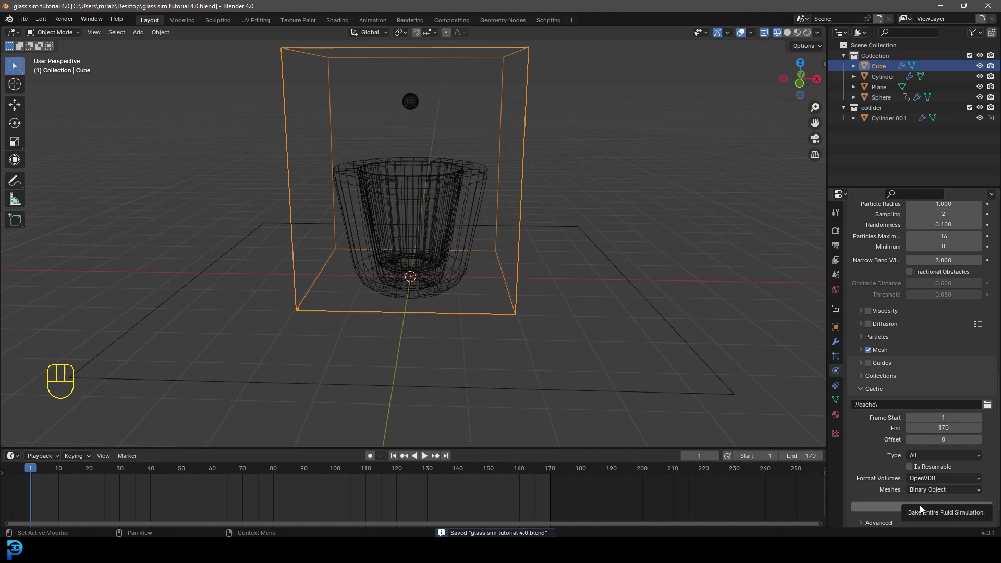
click(887, 512)
key(space)
drag(262, 468, 439, 368)
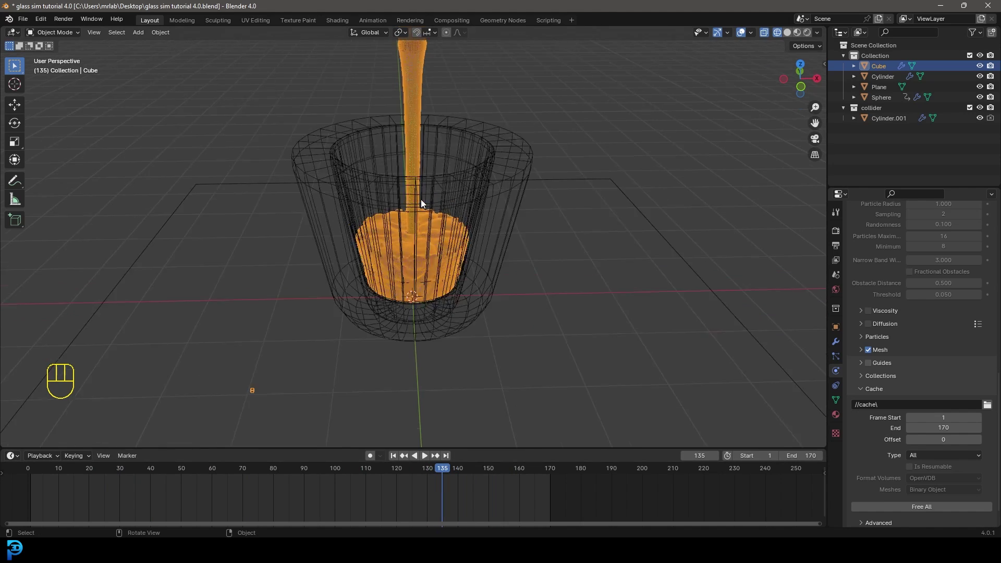
drag(433, 185, 449, 182)
key(z)
drag(475, 174, 470, 213)
drag(449, 202, 449, 232)
key(alt+a)
middle_click(421, 278)
drag(432, 126, 445, 124)
drag(412, 280, 402, 250)
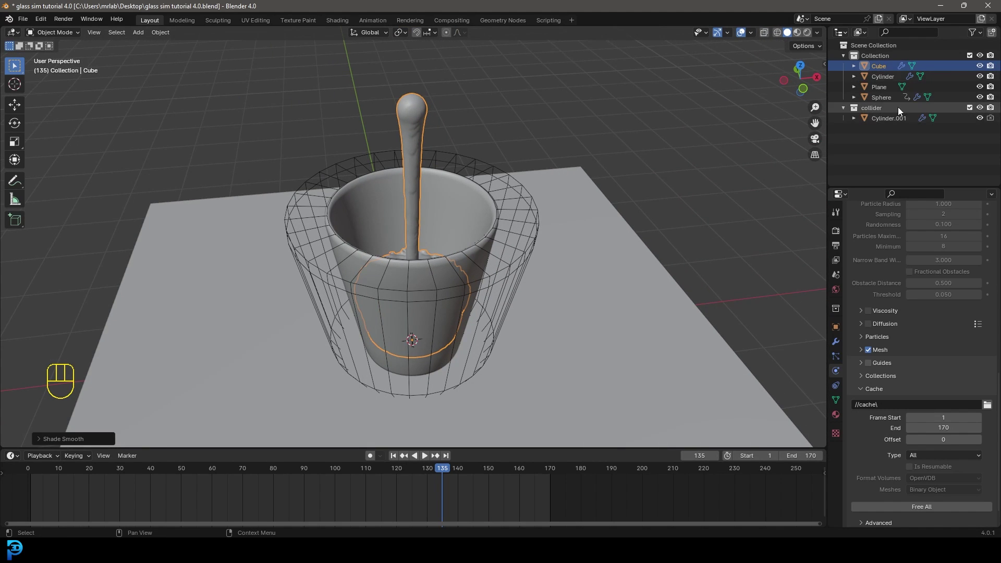
Hide the collider collection in the Outliner, leaving the glass, liquid and floor visible
click(984, 112)
click(993, 113)
drag(459, 285, 394, 294)
key(space)
key(space)
drag(388, 257, 427, 267)
key(alt+a)
drag(475, 329, 475, 265)
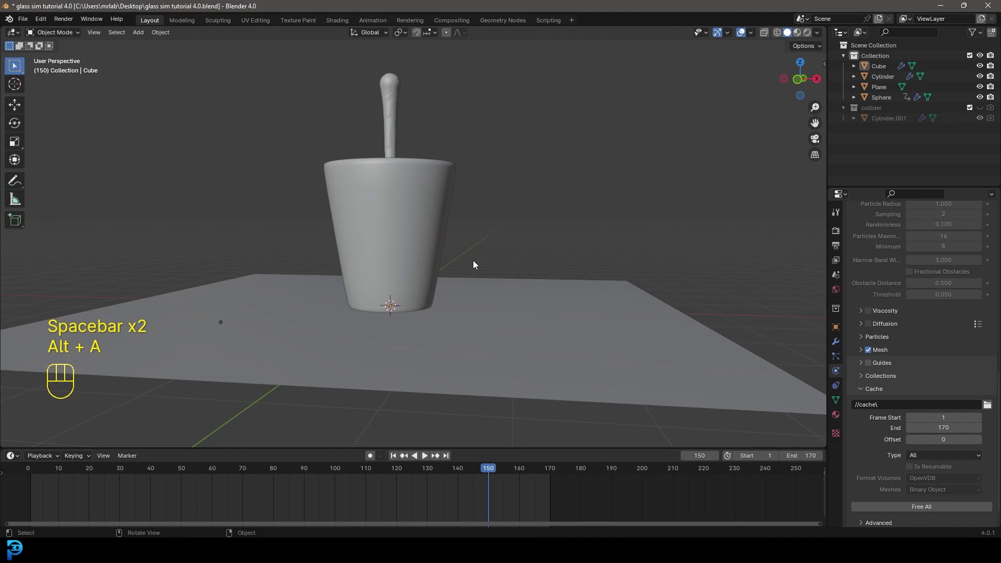
Switch to front wireframe view and play the simulation to frame 55
key(shift+Left)
key(KP_1)
key(z)
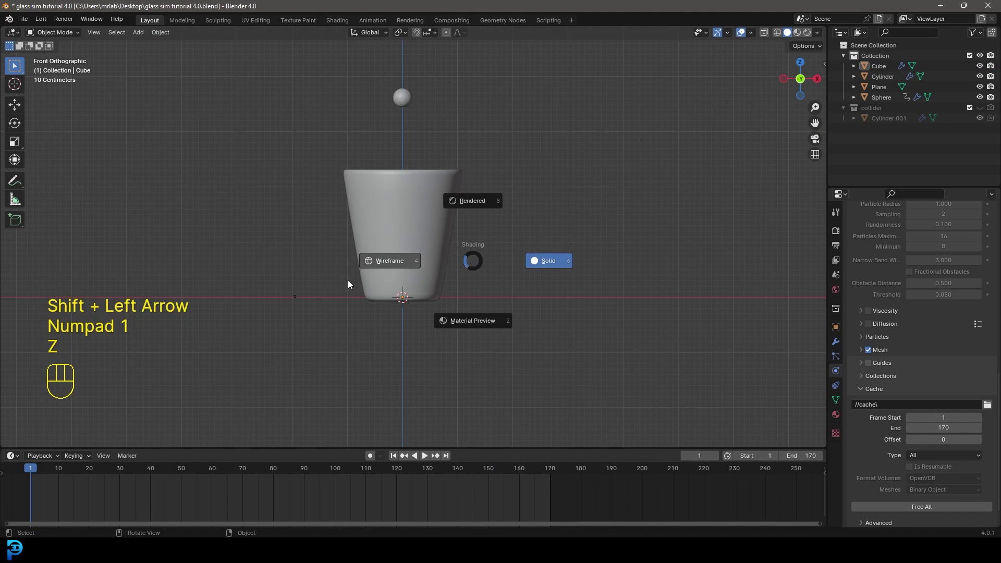
key(space)
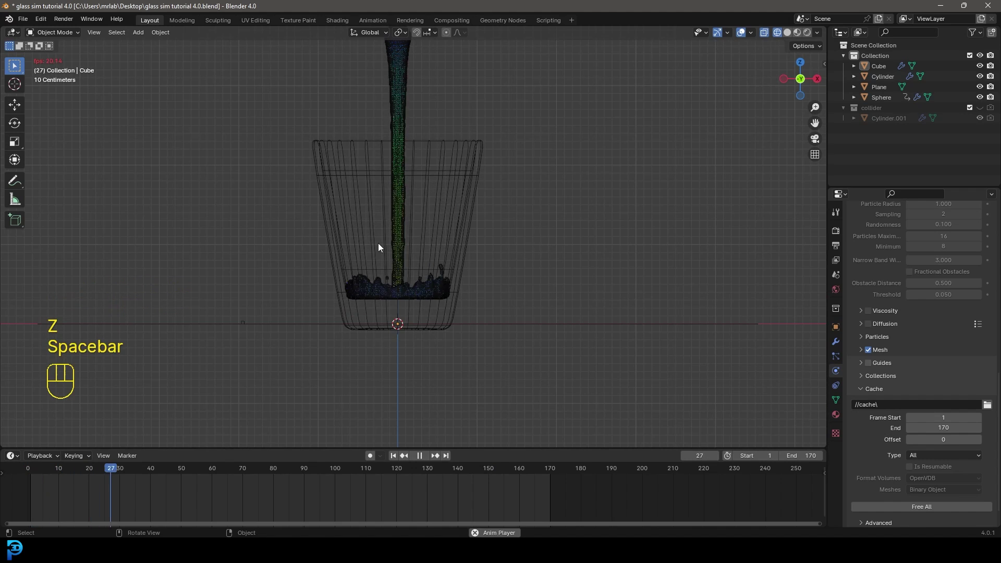
key(space)
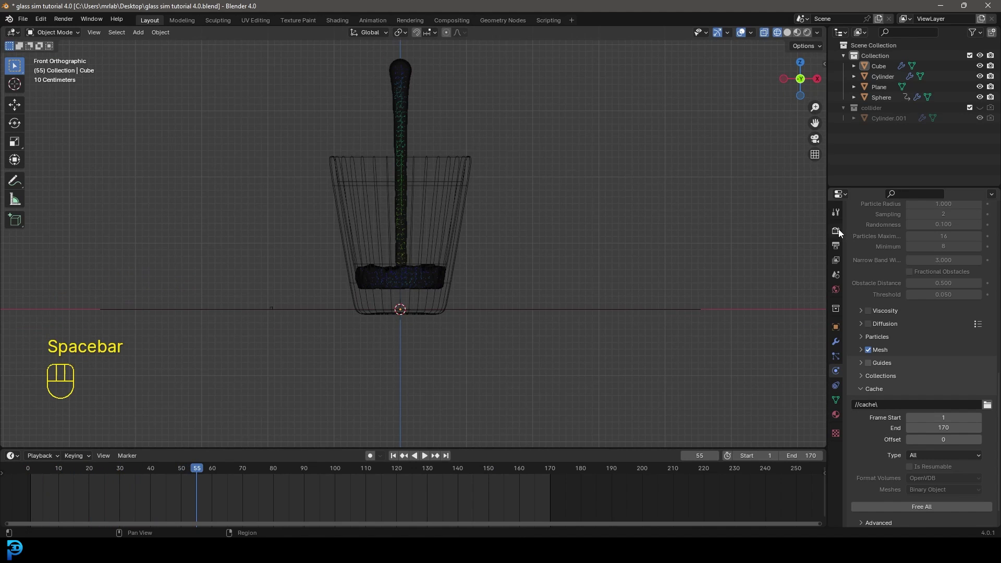
Set the render engine to Cycles on GPU Compute with 60 max render samples
drag(961, 229, 944, 266)
drag(930, 259, 938, 283)
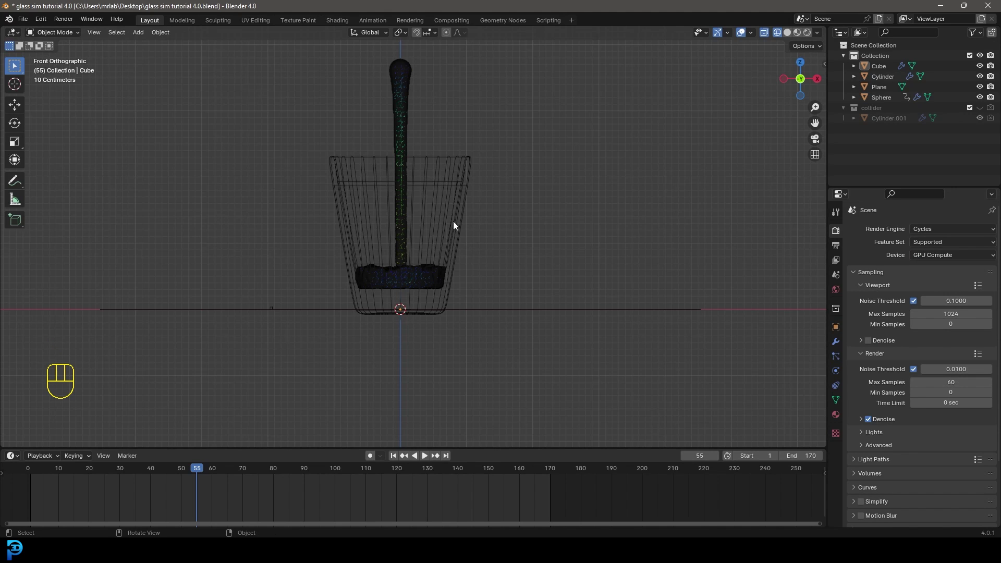
Add a camera, align it to the current view and look through it at the glass
key(shift+a)
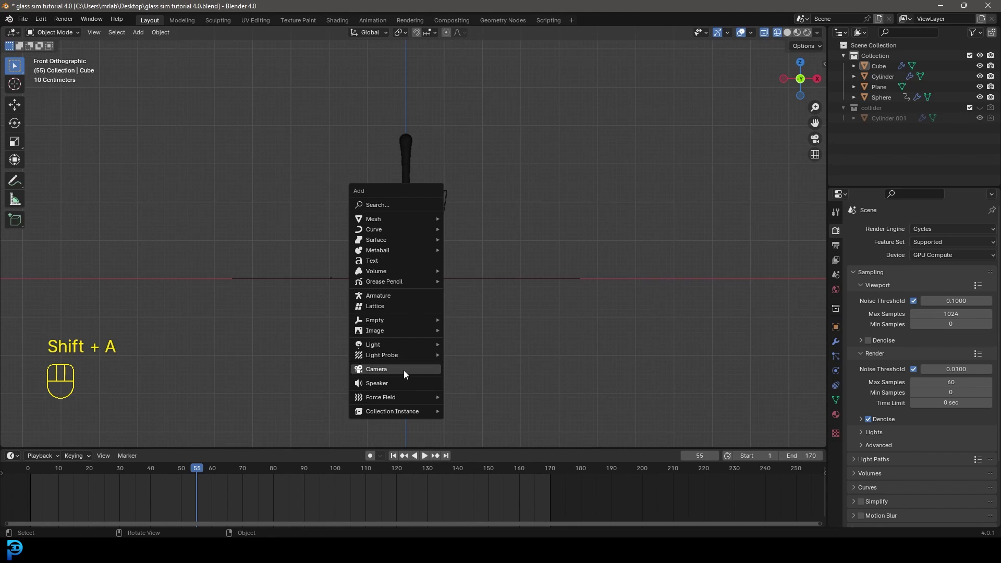
key(KP_3)
key(g)
click(292, 265)
key(KP_0)
key(g)
key(z)
key(ctrl+b)
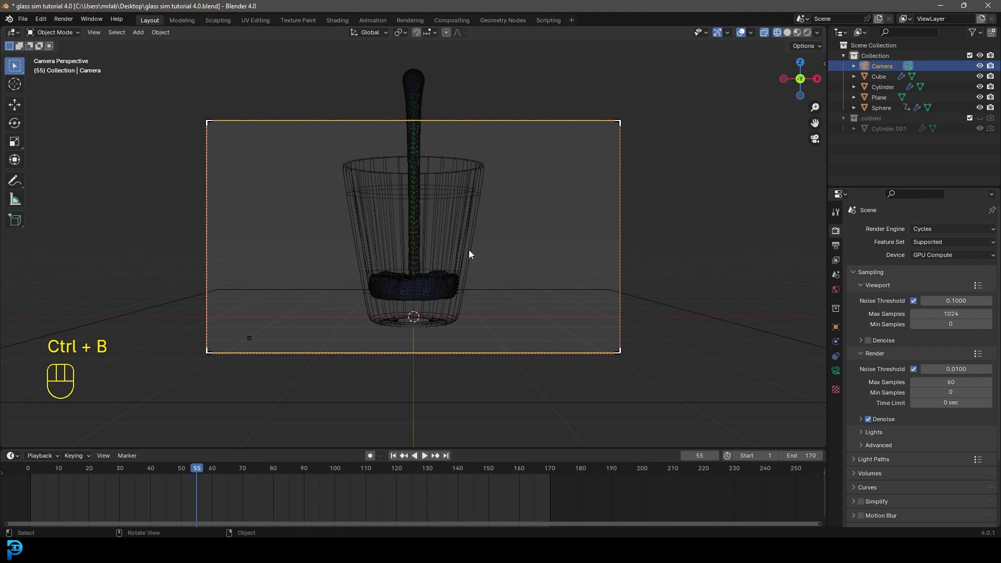
Add an area light to the right of the glass, preview in Rendered shading and enlarge it
key(shift+a)
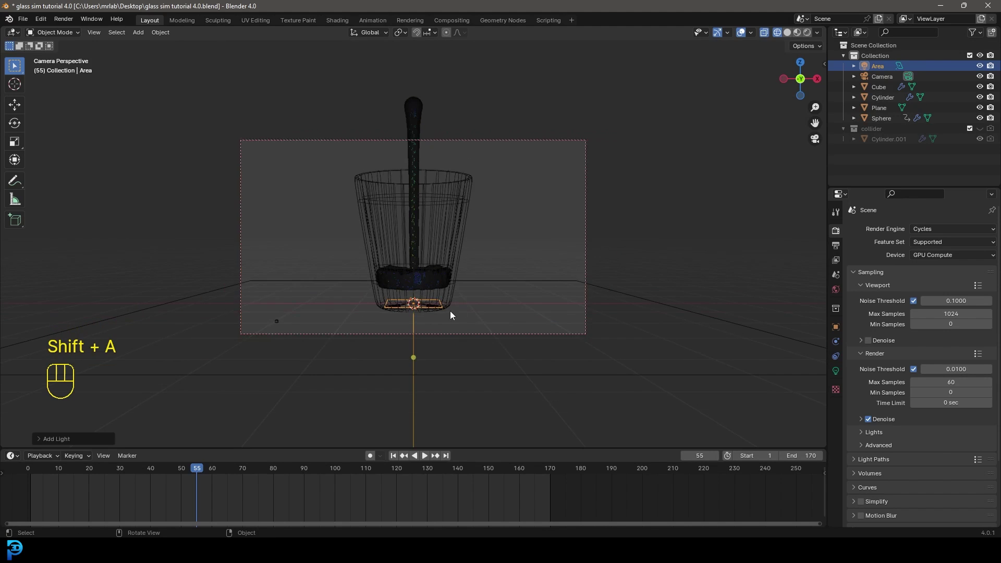
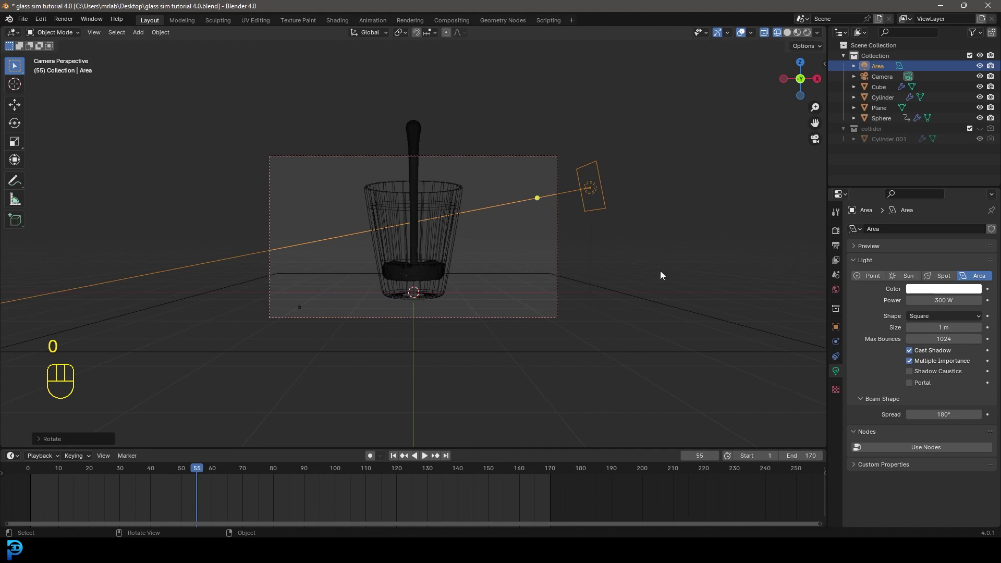
key(z)
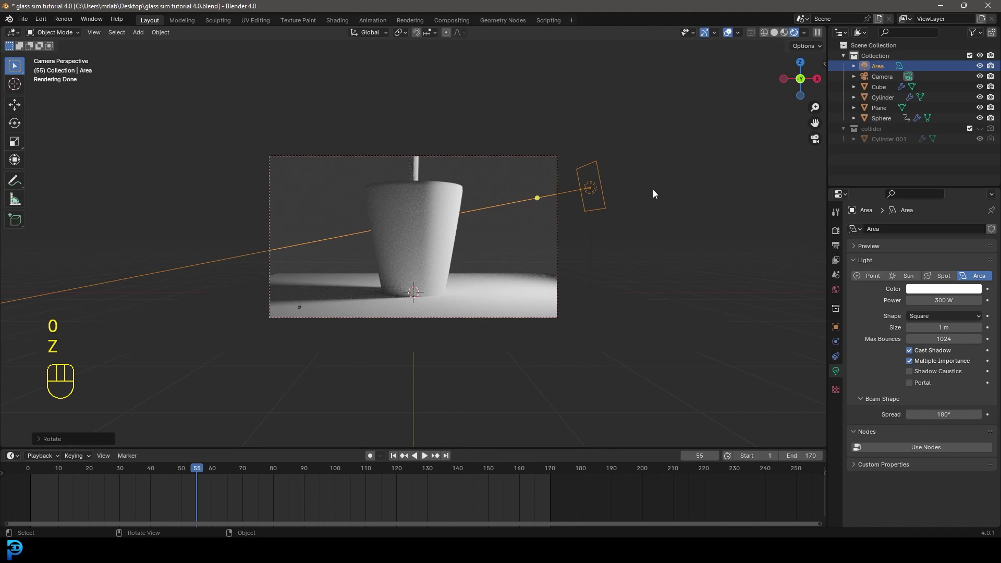
key(s)
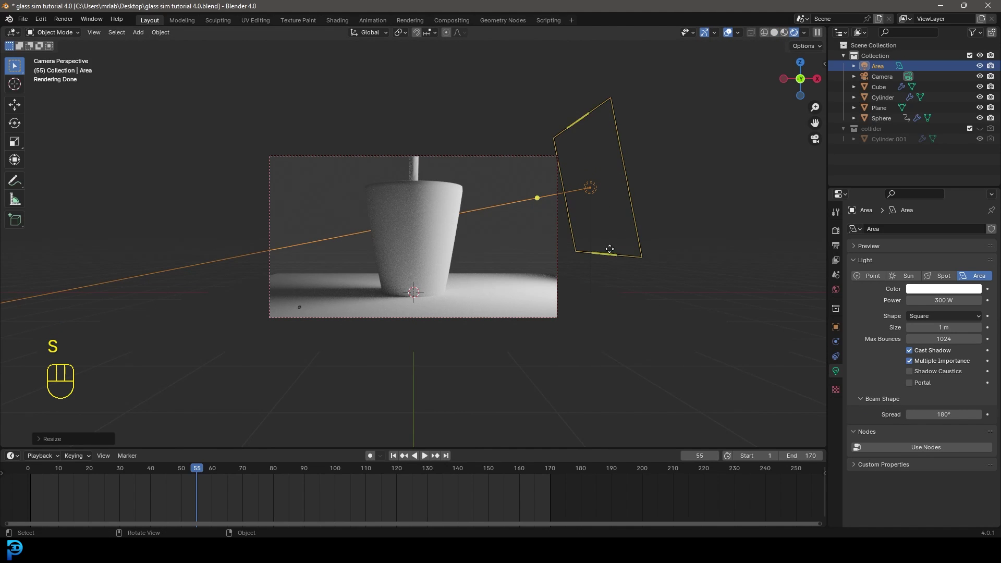
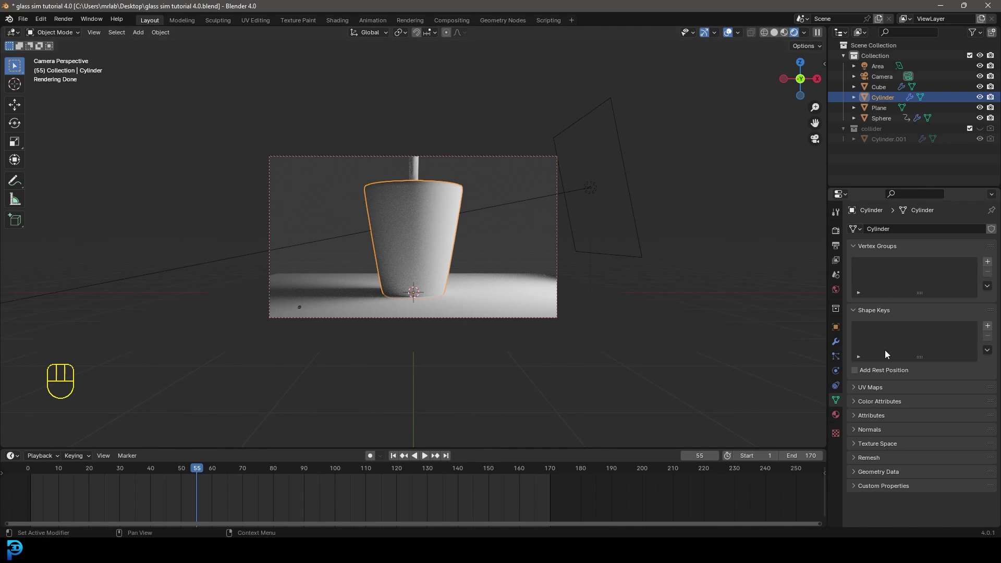
Give the glass material zero roughness and full transmission so it renders clear
click(838, 420)
click(943, 276)
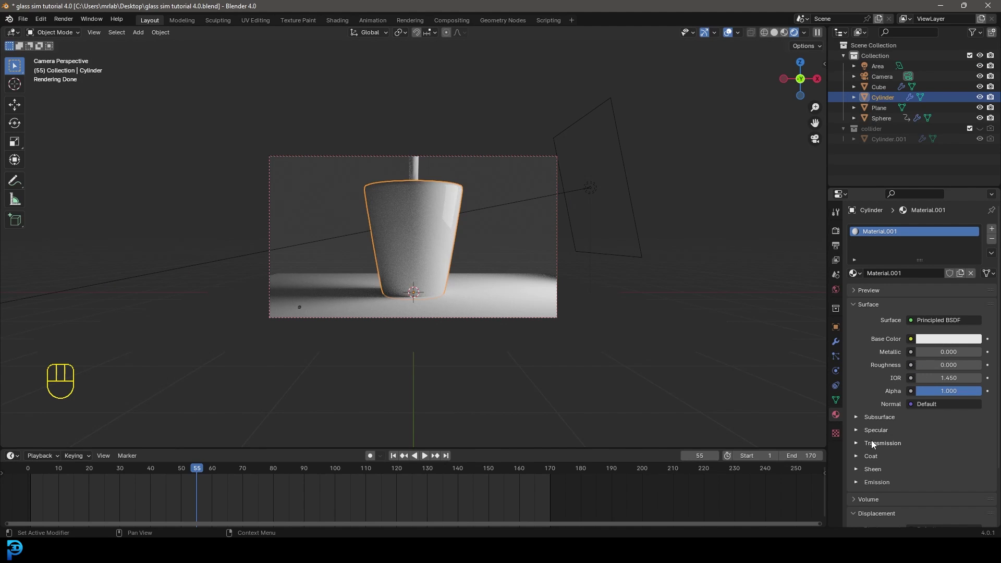
click(872, 444)
drag(926, 460, 987, 458)
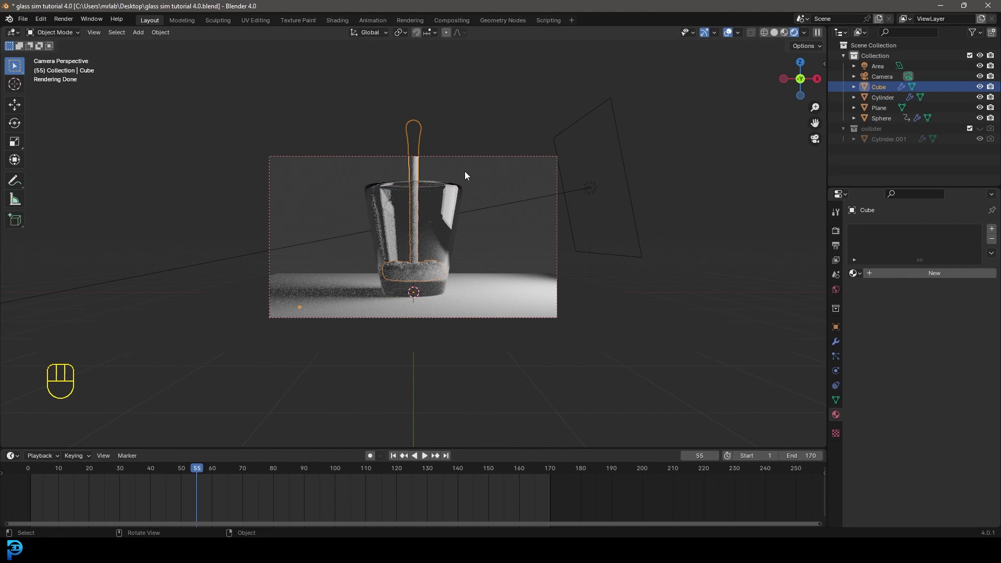
Create a new amber liquid material with Transmission Weight 1, Roughness 0 and an orange base colour
drag(949, 278, 970, 287)
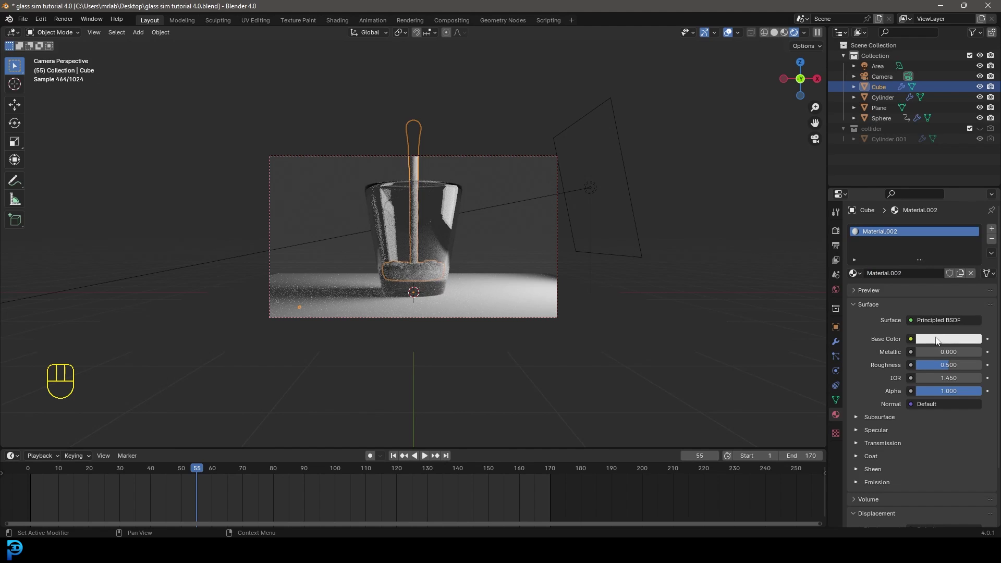
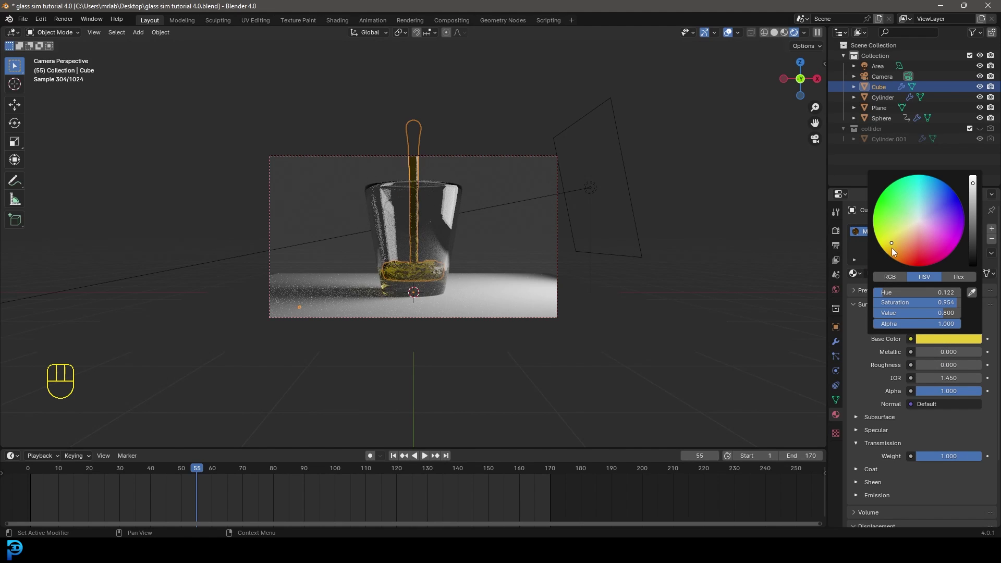
key(alt+a)
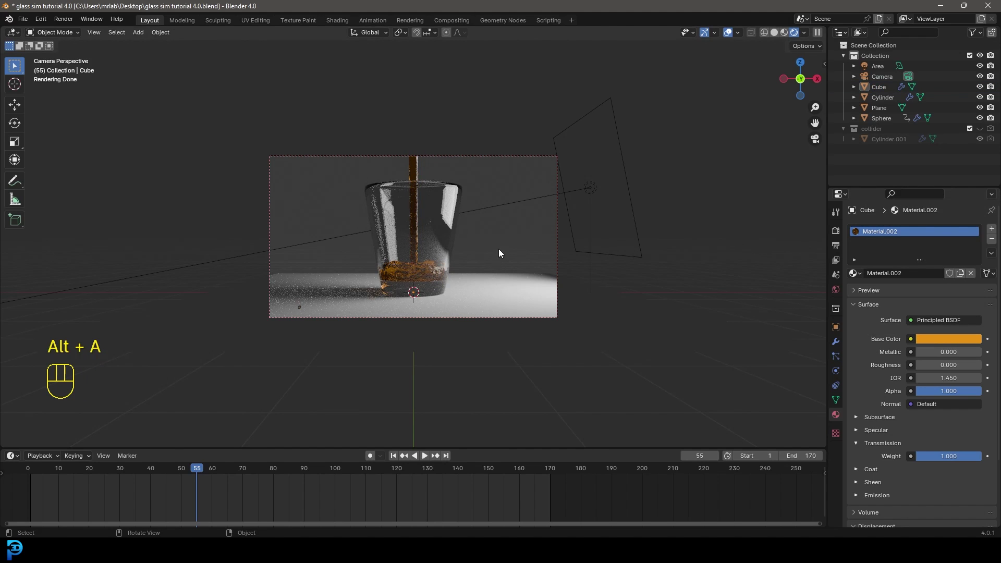
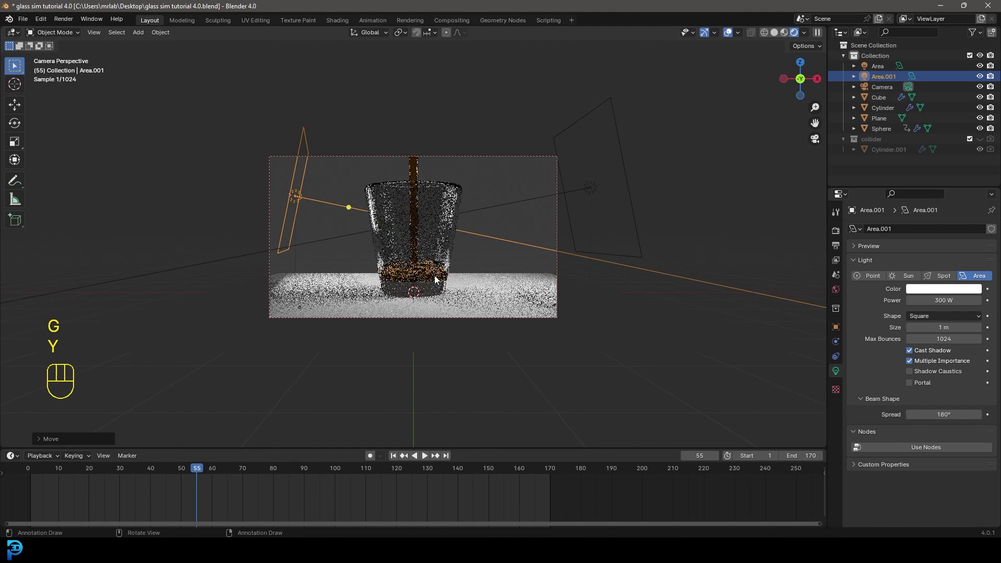
Move and rotate the duplicated Area.001 light to the left of the glass, facing it
key(r)
key(r)
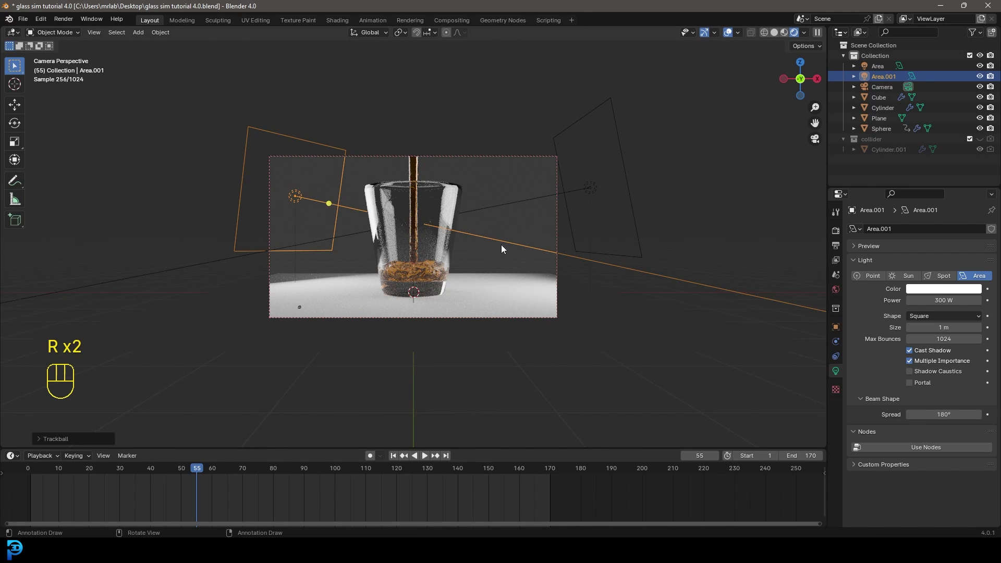
key(KP_7)
key(g)
key(r)
Select the floor plane from the top view
click(558, 120)
drag(507, 133, 547, 170)
drag(540, 190, 486, 149)
Duplicate the floor plane and rotate the copy 90 degrees to stand upright as a backdrop
key(KP_3)
key(shift+d)
key(r)
key(9)
key(0)
key(Return)
Position and scale the backdrop plane along X behind the glass in camera view
key(g)
click(575, 122)
key(KP_0)
key(s)
key(x)
Enable Motion Blur in Render Properties, go to frame 114, and render the final image
click(618, 244)
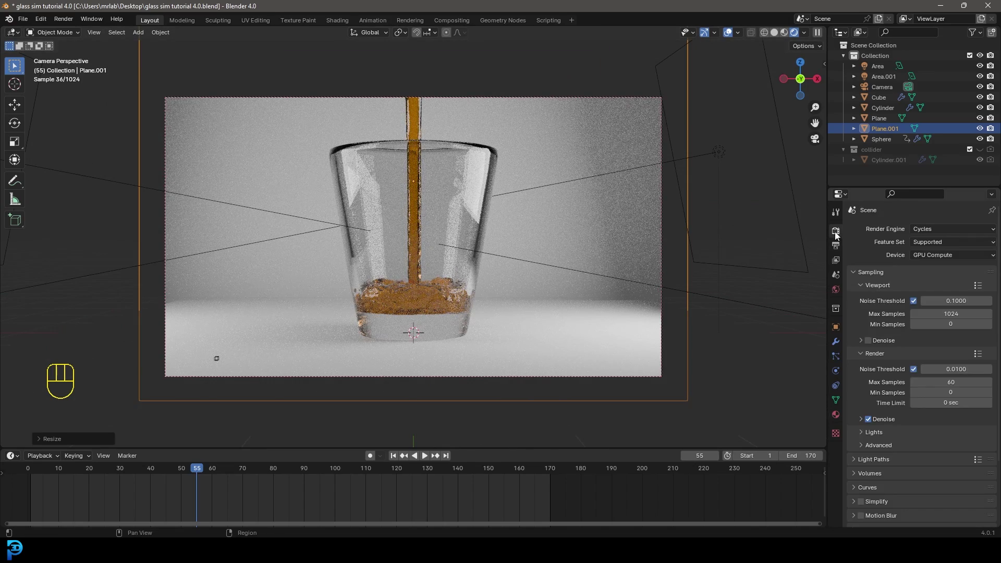
click(864, 457)
drag(172, 473, 449, 245)
key(z)
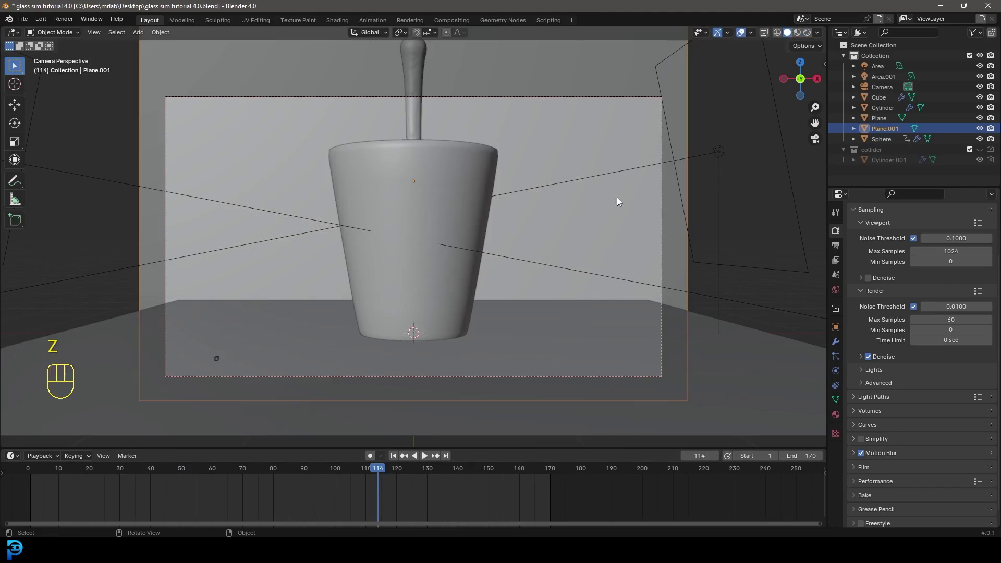